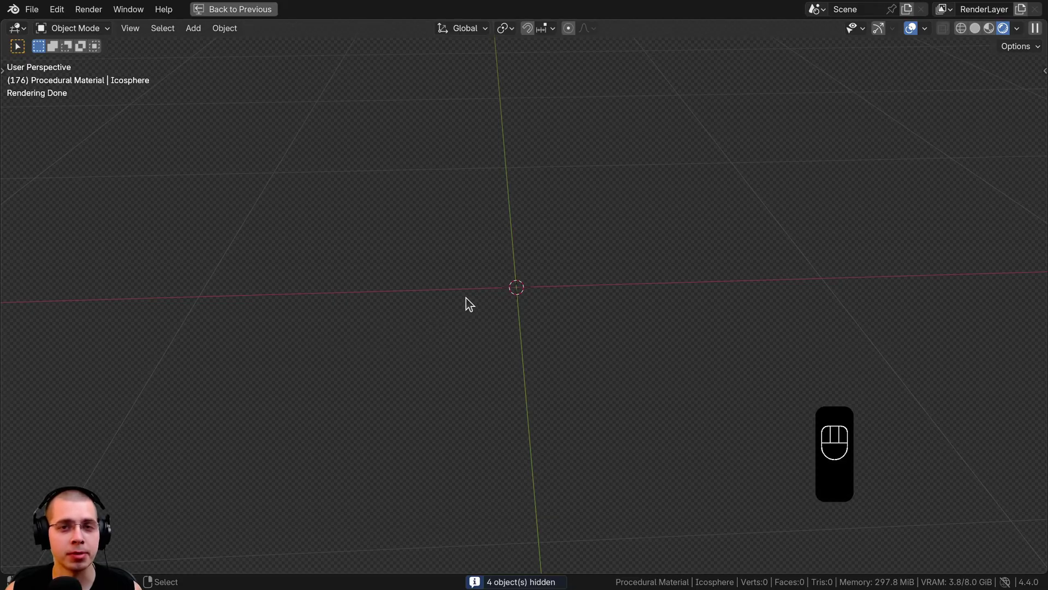
# Add an Ico Sphere and raise its subdivisions to 6 in the creation settings
pyautogui.middleClick(502, 311)
pyautogui.middleClick(528, 300)
pyautogui.press('shift+a')
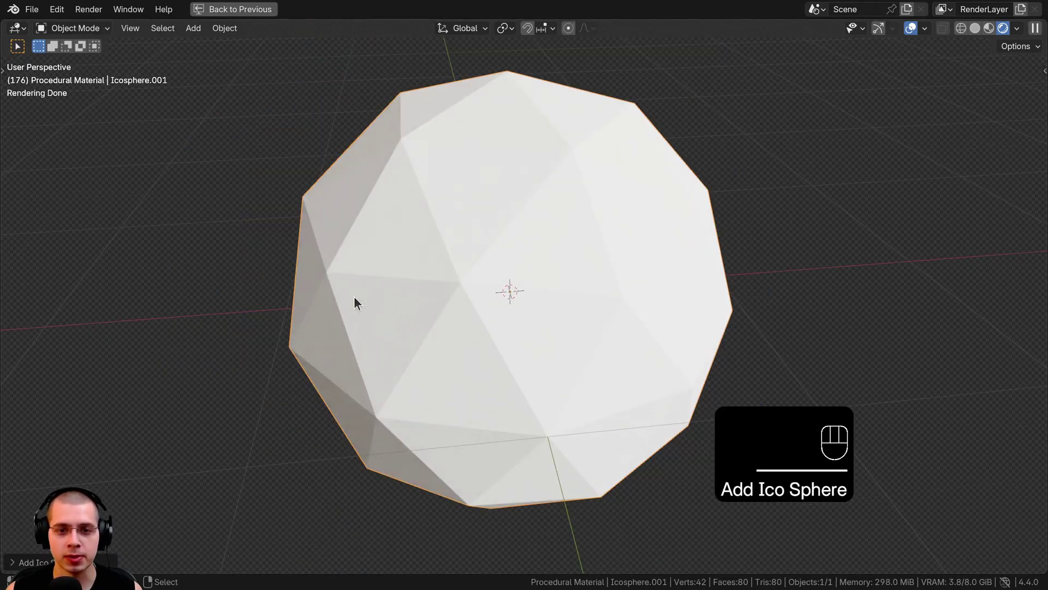
pyautogui.middleClick(399, 302)
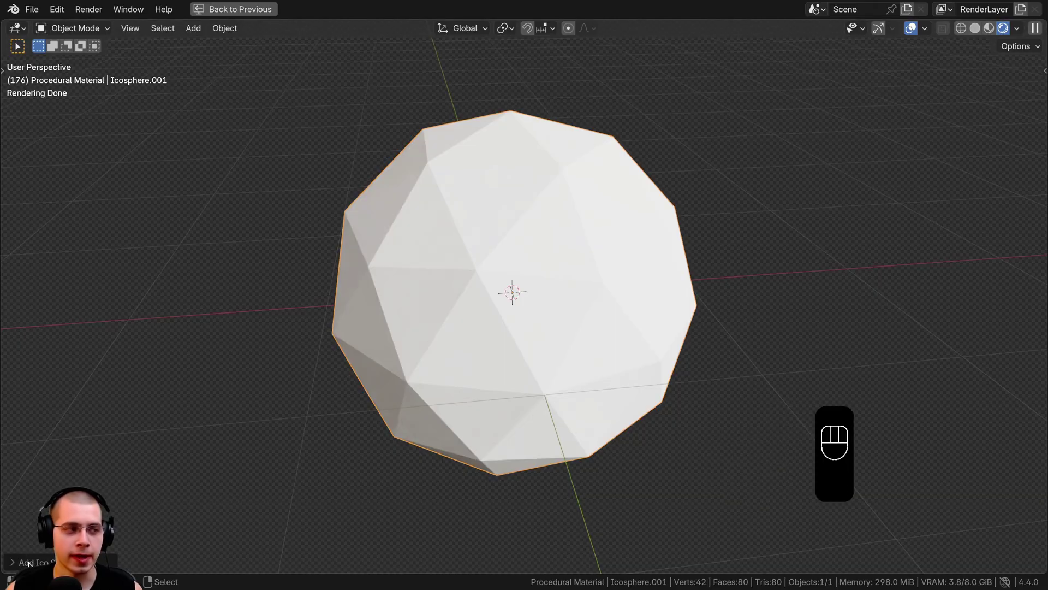
pyautogui.click(194, 426)
pyautogui.click(191, 424)
pyautogui.click(192, 424)
pyautogui.click(191, 425)
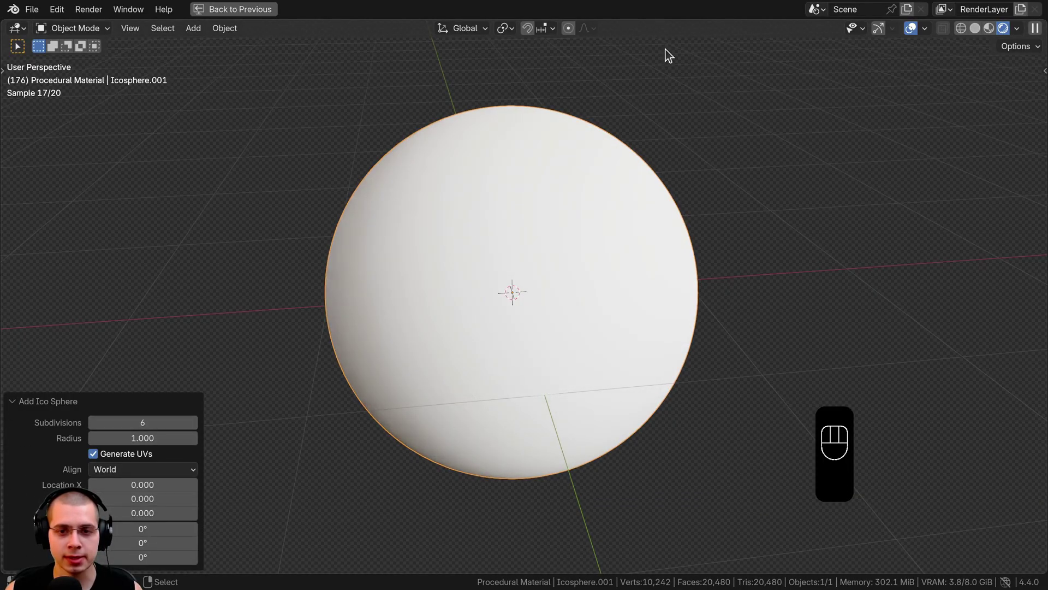
# Shade the sphere smooth, scale it to 0.2 and apply the scale
pyautogui.press('w')
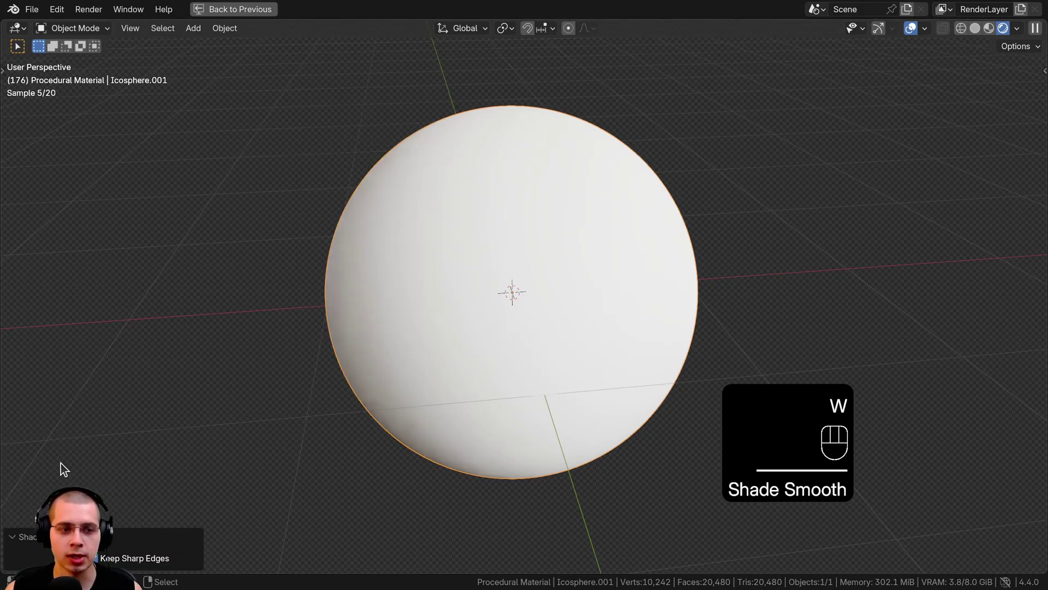
pyautogui.press('s')
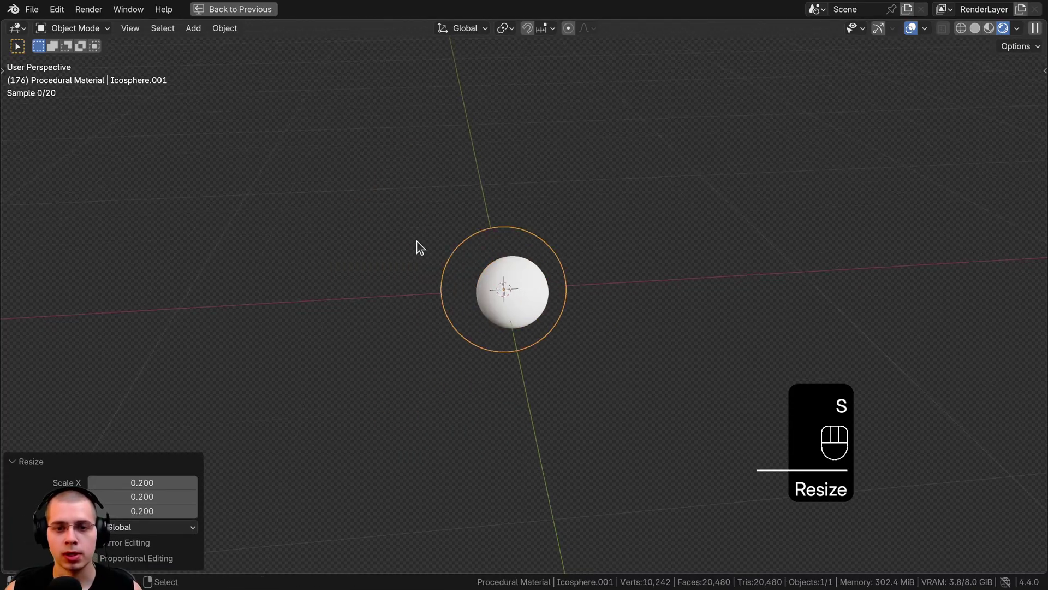
pyautogui.press('ctrl+a')
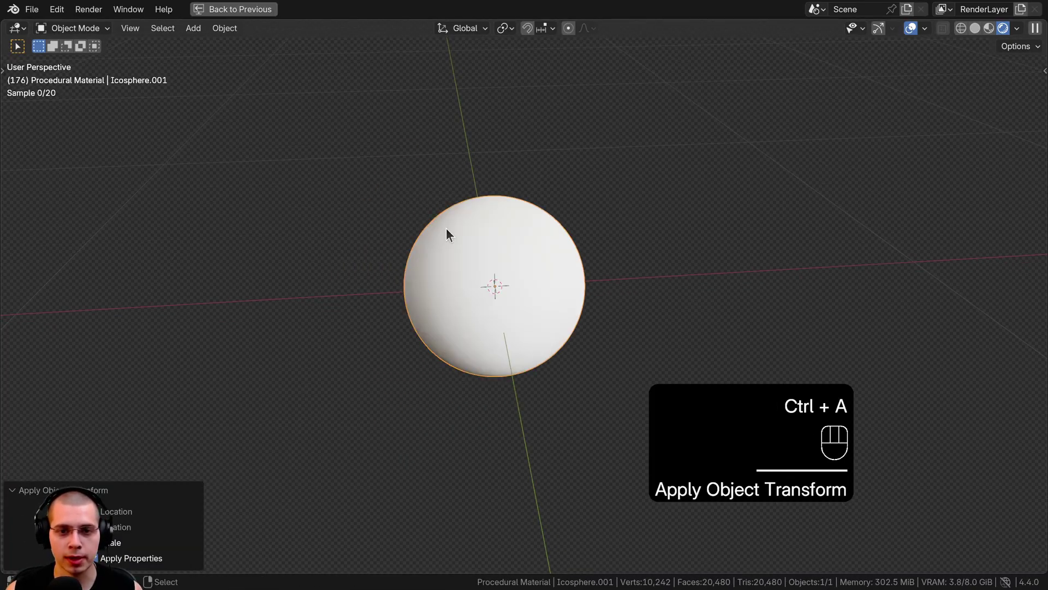
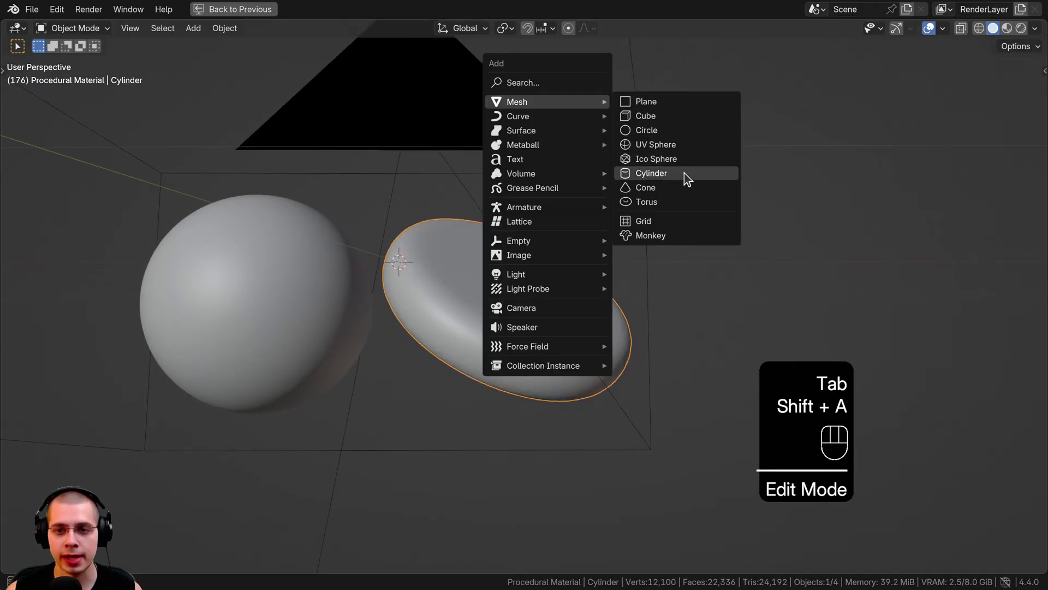
# Add a cylinder, apply its transforms and enter mesh editing
pyautogui.press('s')
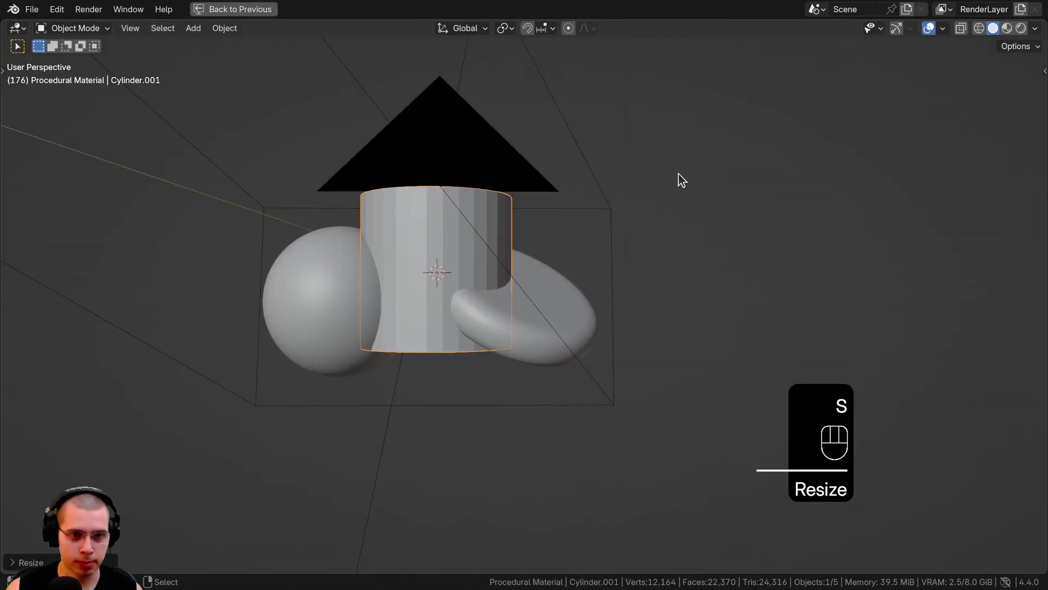
pyautogui.press('ctrl+a')
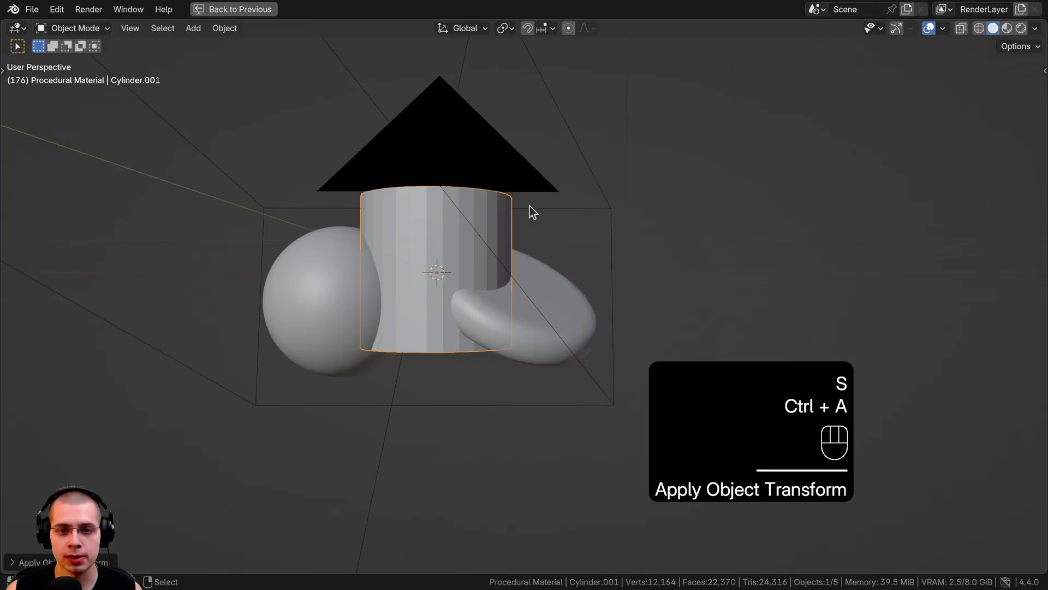
pyautogui.moveTo(493, 220); pyautogui.dragTo(481, 236)
pyautogui.press('Tab')
# Flatten the cylinder to about 0.2 height and move it sideways along X beside the sphere
pyautogui.press('s')
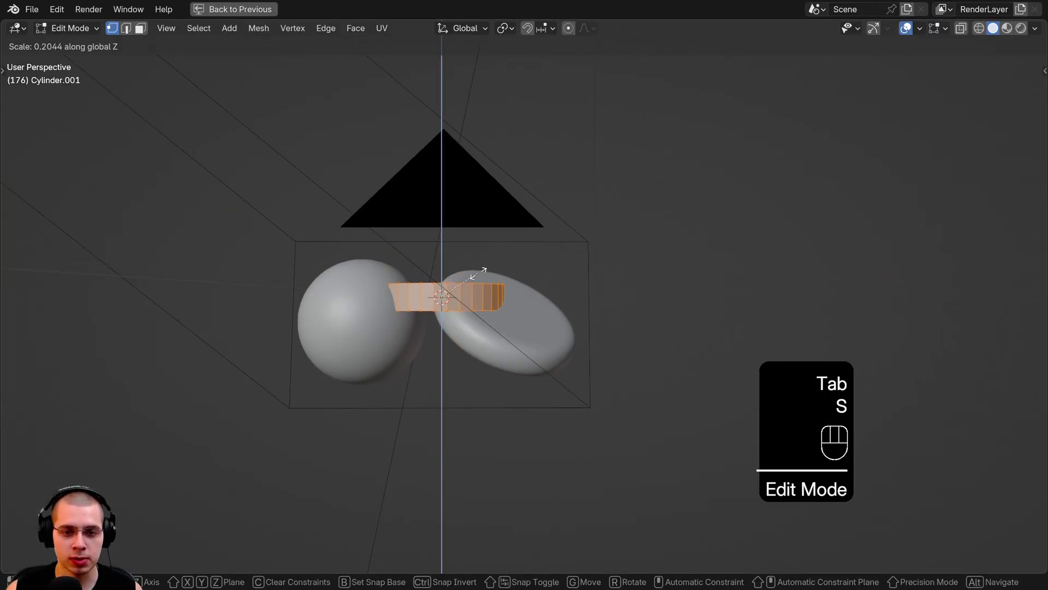
pyautogui.press('Tab')
pyautogui.click(489, 325)
pyautogui.press('g')
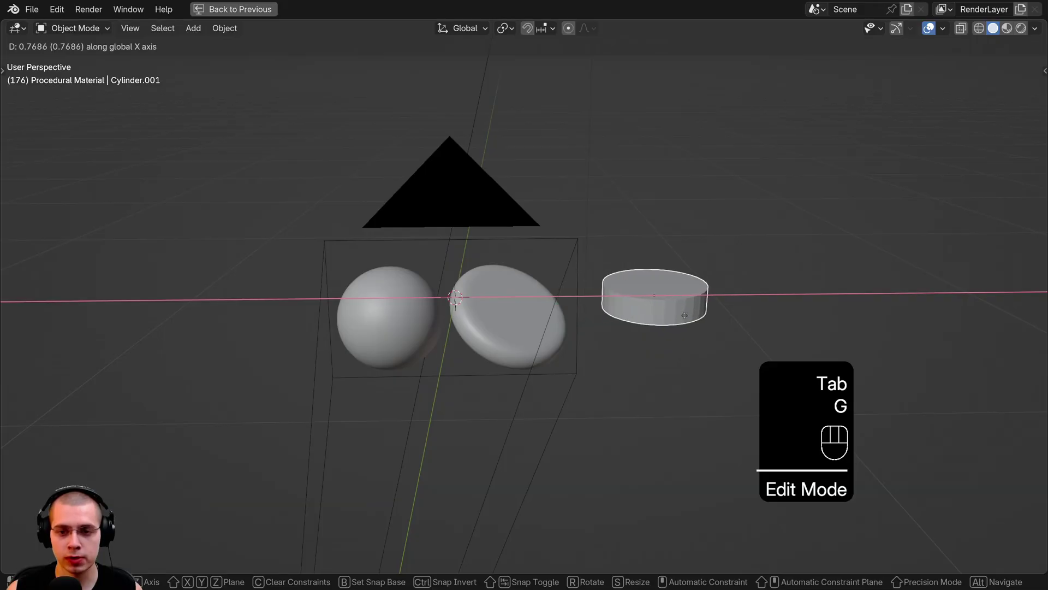
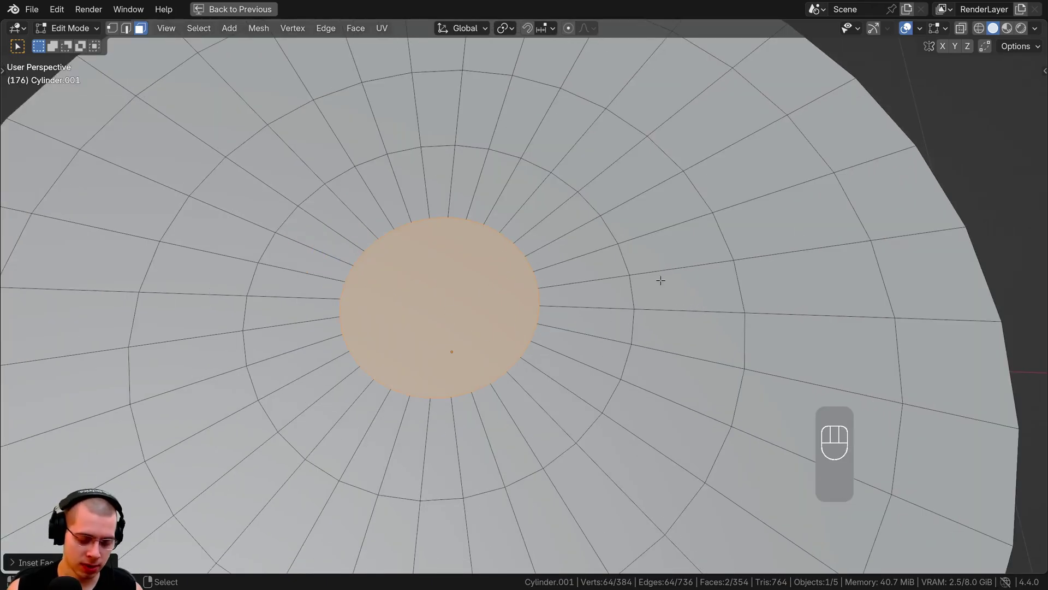
# Inset another ring into the patty's top face and merge overlapping vertices by distance
pyautogui.press('i')
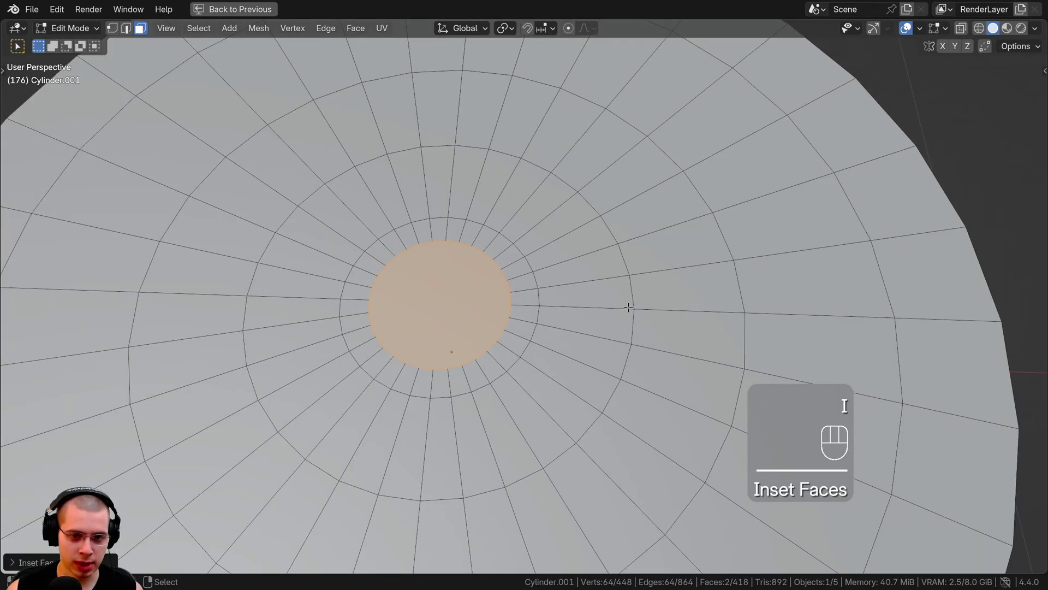
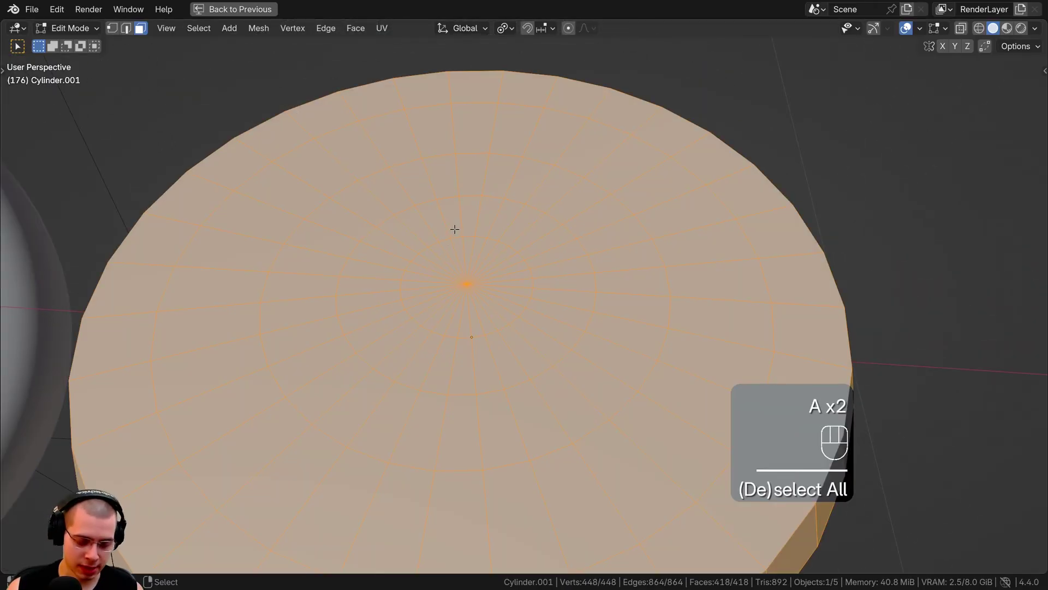
pyautogui.press('m')
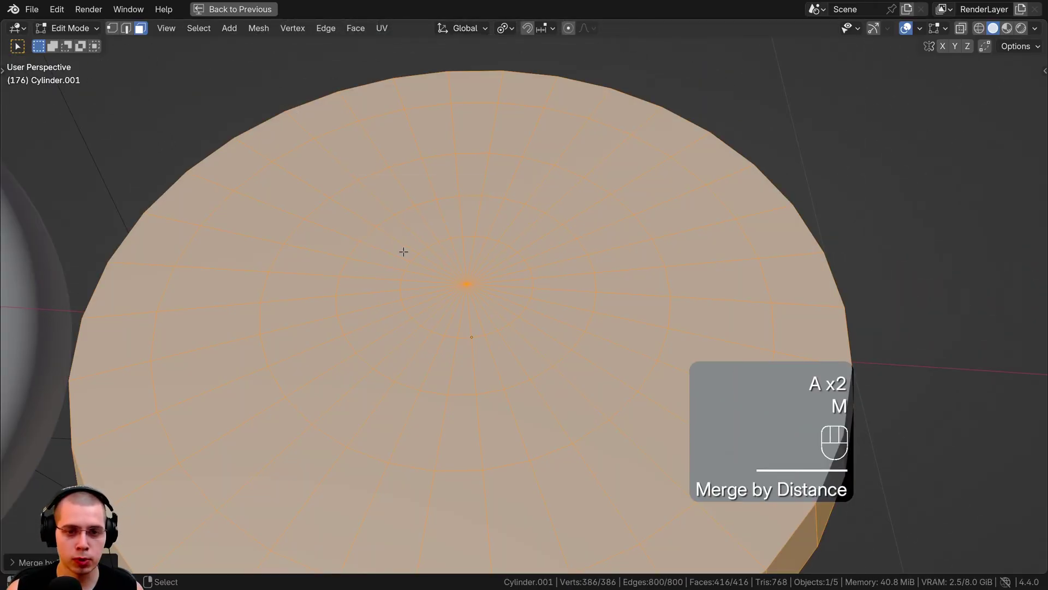
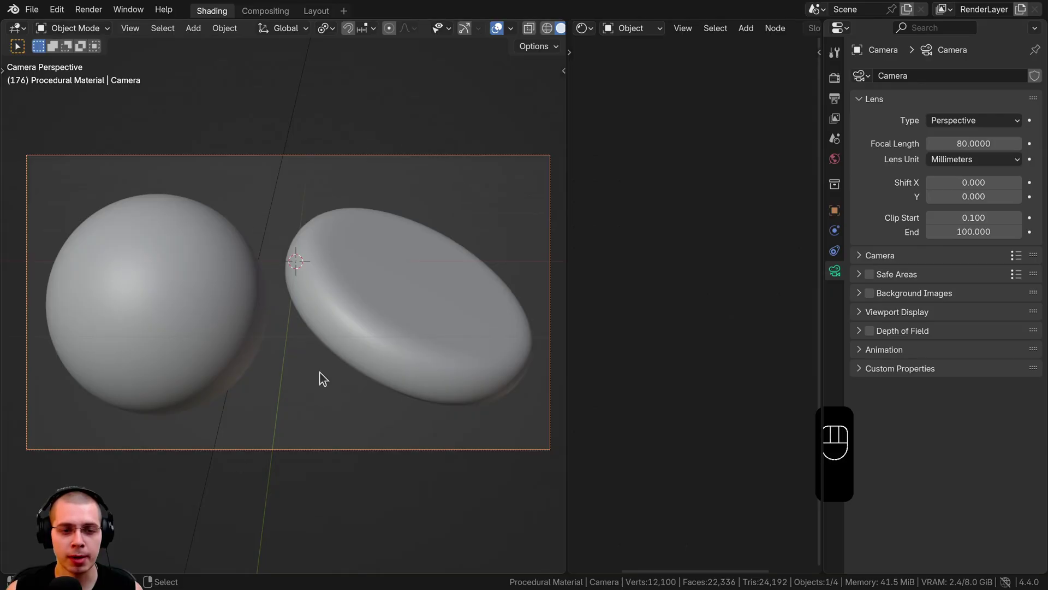
# Leave the camera view, pull back to see the lights and select the area light
pyautogui.press('ctrl+space')
pyautogui.moveTo(549, 237); pyautogui.dragTo(562, 227)
pyautogui.rightClick(553, 200)
pyautogui.press('g')
pyautogui.moveTo(527, 169); pyautogui.dragTo(506, 151)
pyautogui.click(528, 170)
pyautogui.click(226, 16)
# Switch the viewport to Rendered shading and orbit back to face the sphere and patty
pyautogui.middleClick(338, 147)
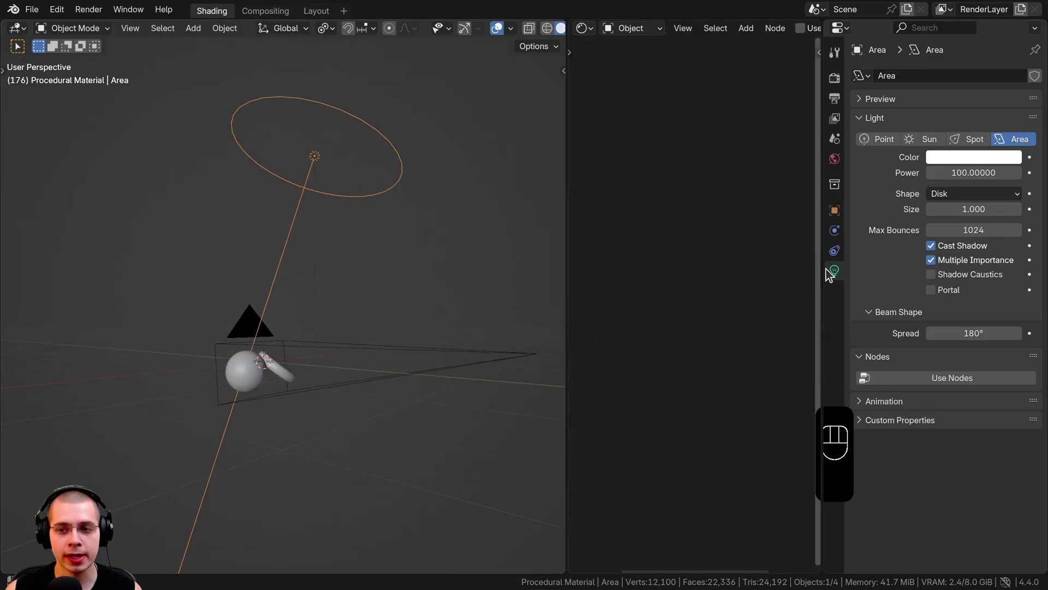
pyautogui.middleClick(388, 203)
pyautogui.moveTo(426, 207); pyautogui.dragTo(359, 187)
pyautogui.moveTo(359, 186); pyautogui.dragTo(486, 175)
pyautogui.moveTo(995, 202); pyautogui.dragTo(815, 134)
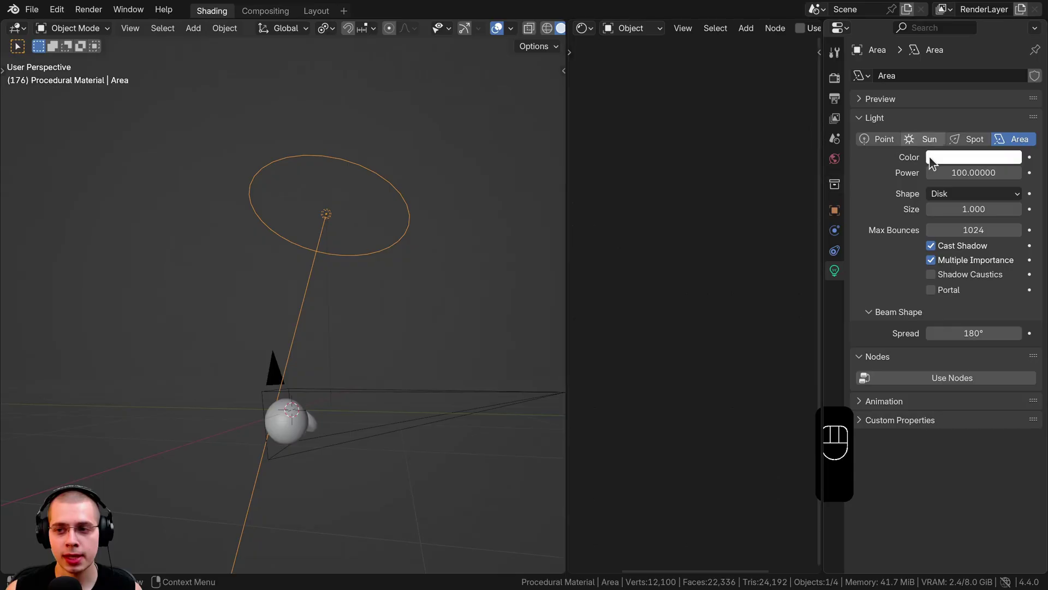
pyautogui.moveTo(357, 229); pyautogui.dragTo(323, 141)
pyautogui.middleClick(192, 385)
pyautogui.press('z')
pyautogui.middleClick(284, 247)
pyautogui.moveTo(223, 319); pyautogui.dragTo(253, 318)
pyautogui.middleClick(269, 317)
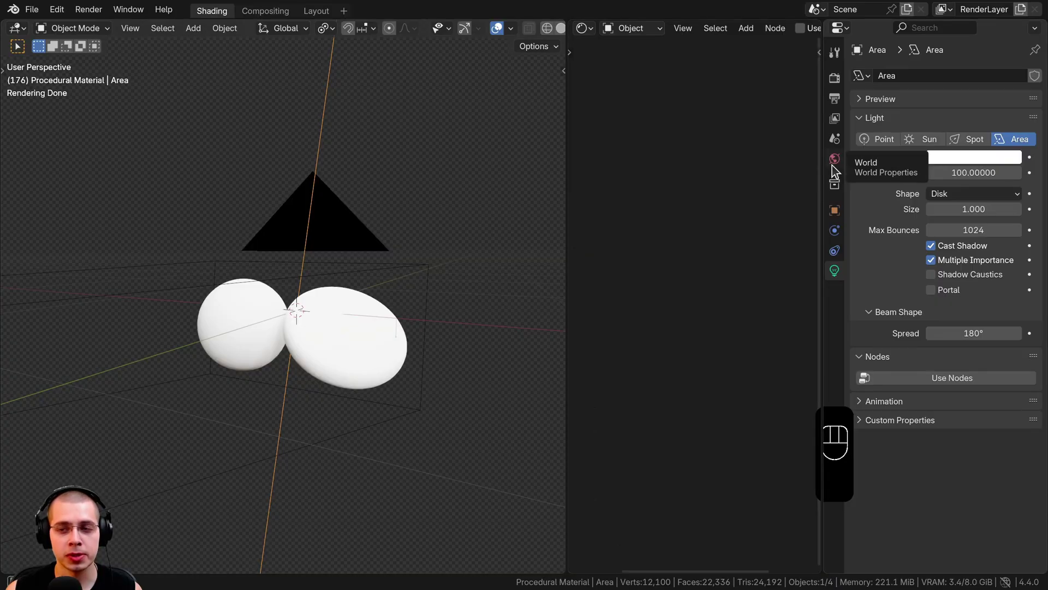
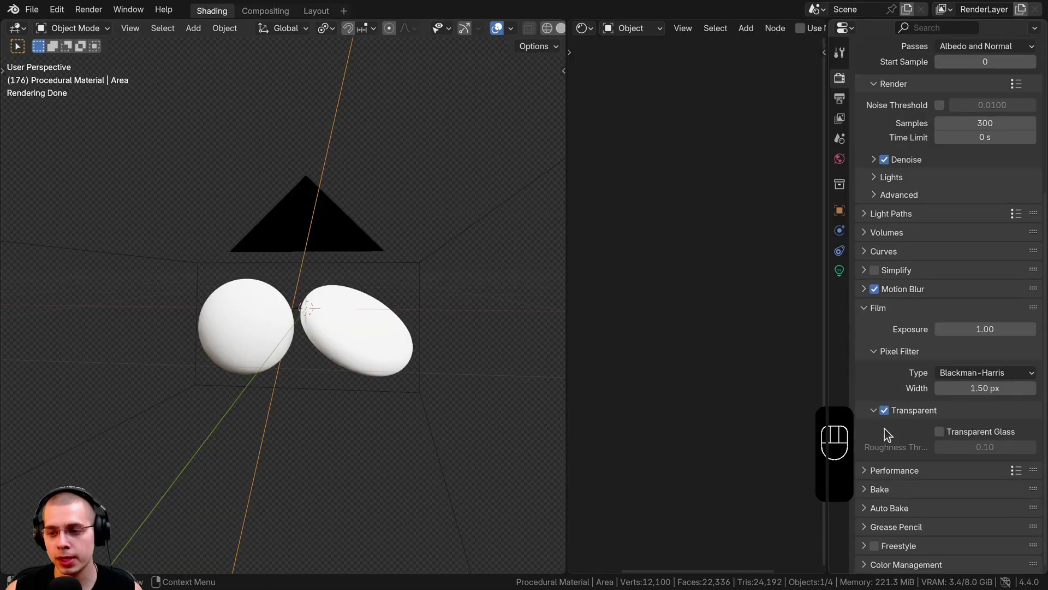
# Enable Transparent film in the render properties while orbiting around the sphere and patty
pyautogui.click(890, 412)
pyautogui.click(888, 417)
pyautogui.moveTo(415, 309); pyautogui.dragTo(311, 61)
pyautogui.moveTo(255, 233); pyautogui.dragTo(310, 76)
pyautogui.moveTo(426, 210); pyautogui.dragTo(707, 209)
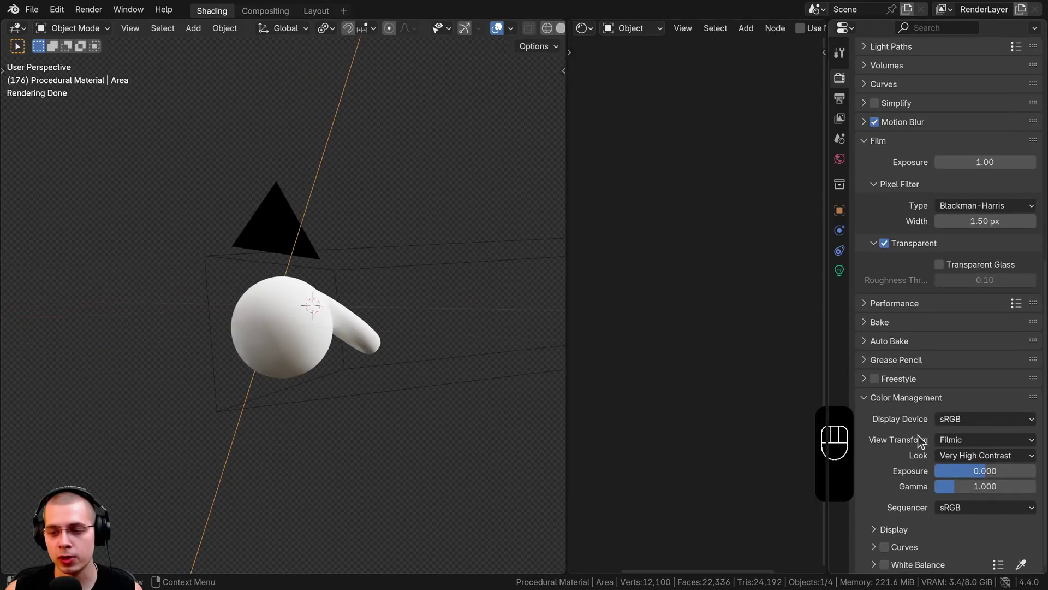
pyautogui.click(978, 449)
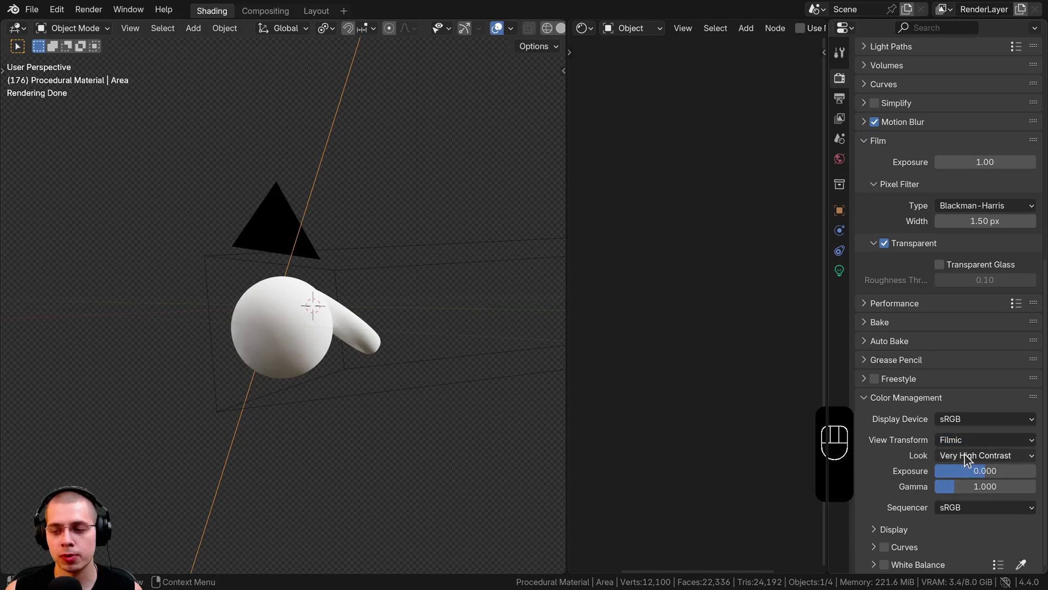
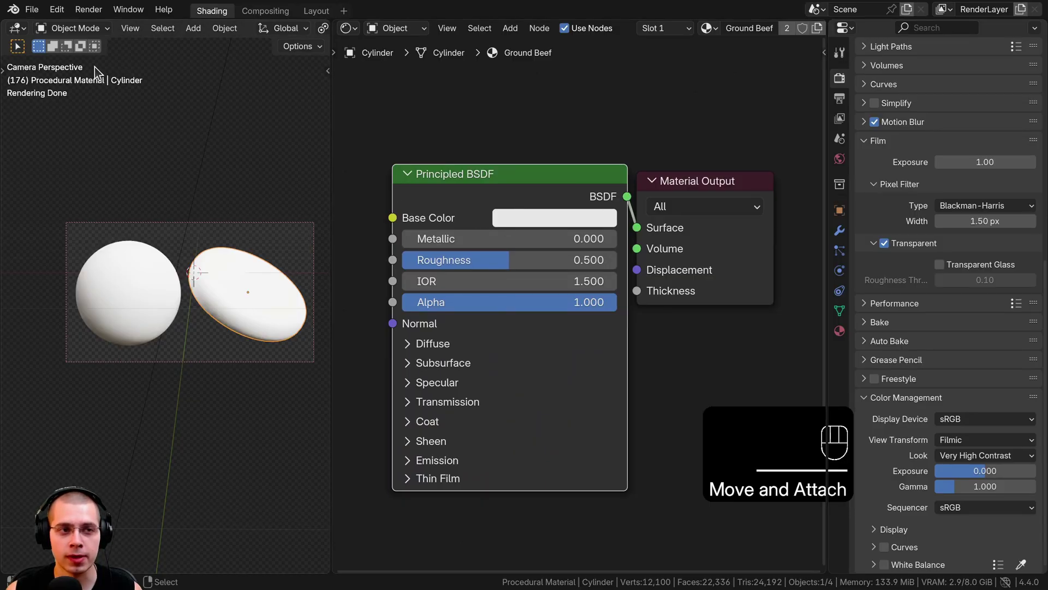
# Resize the editor area to make room for adding nodes to the Ground Beef material
pyautogui.moveTo(61, 18); pyautogui.dragTo(84, 201)
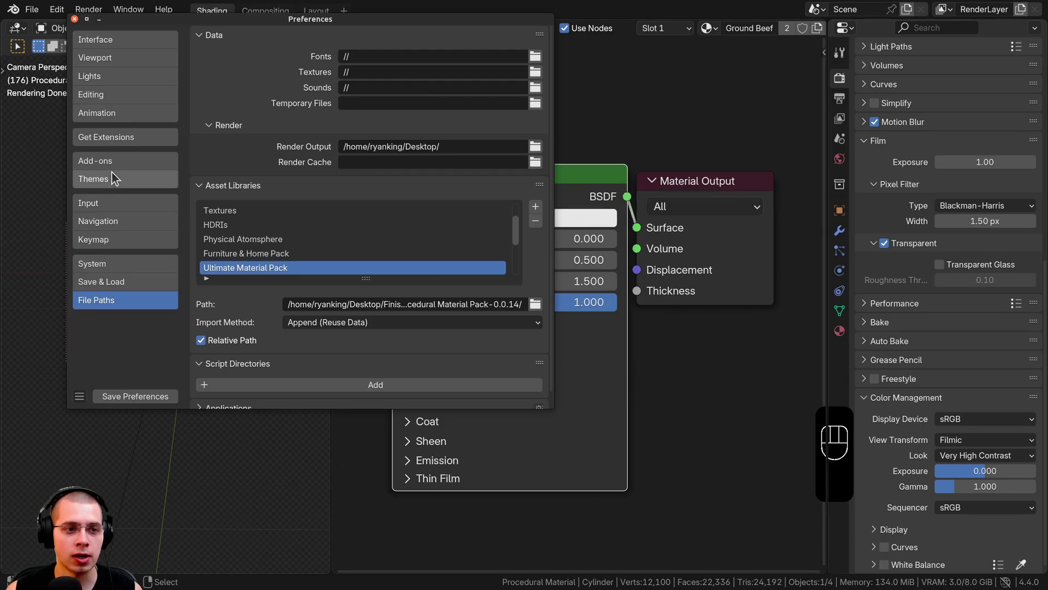
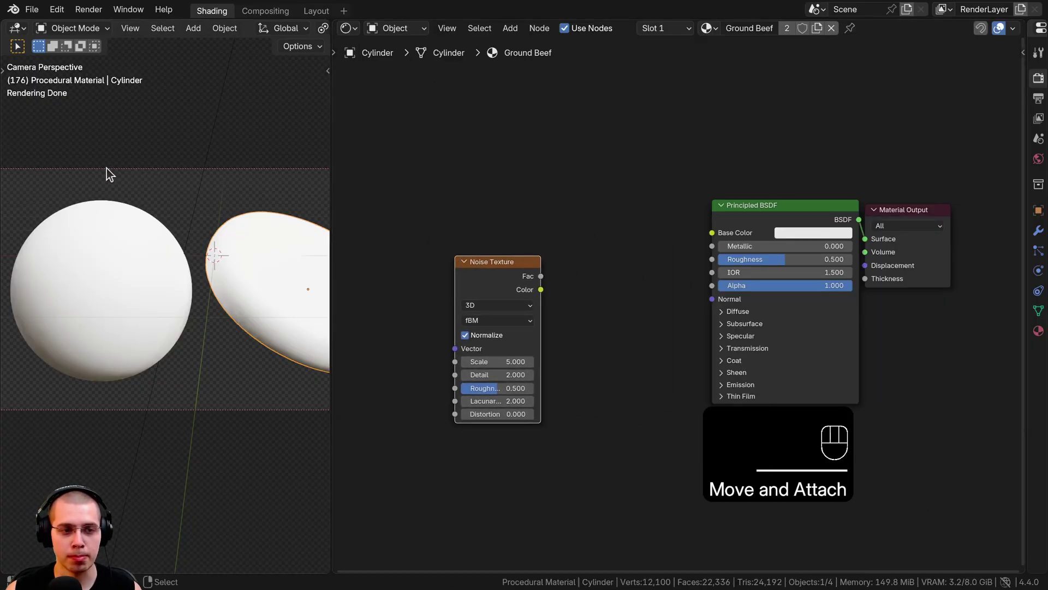
# Feed Texture Coordinate Object into Mapping and wire it on toward the Voronoi texture
pyautogui.middleClick(150, 276)
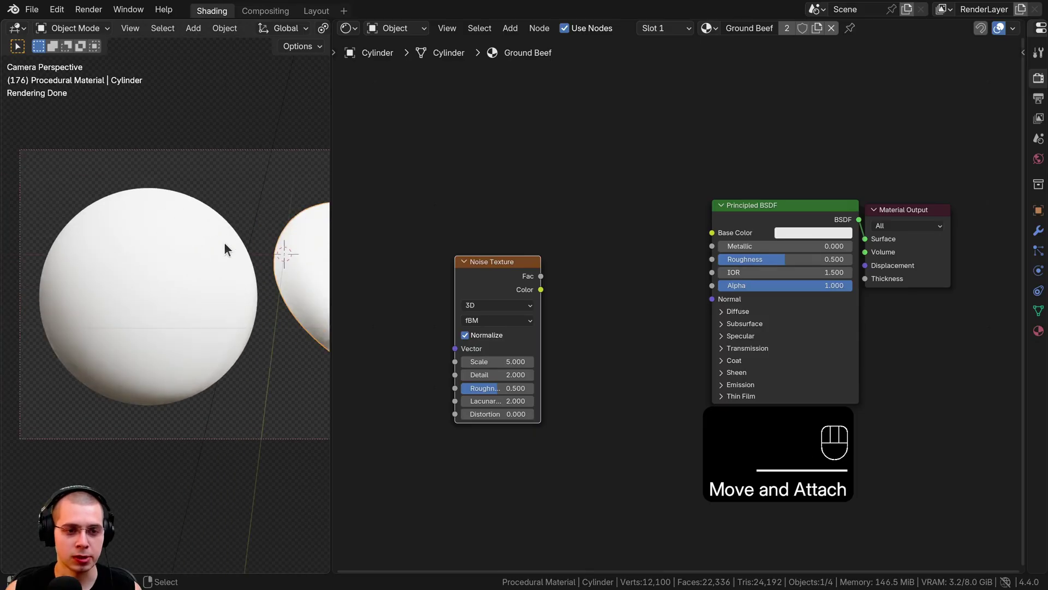
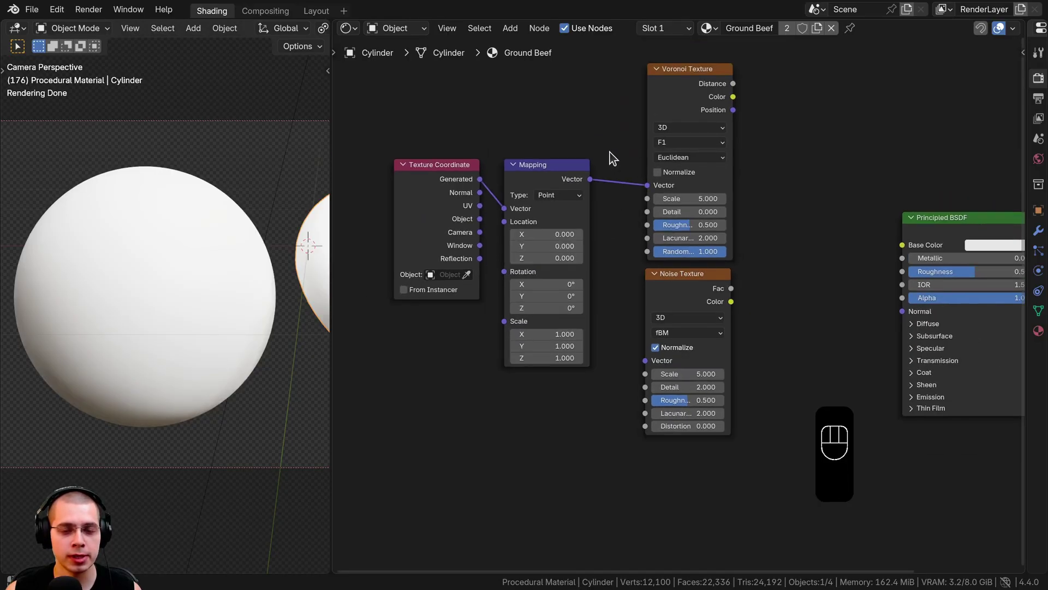
pyautogui.click(511, 211)
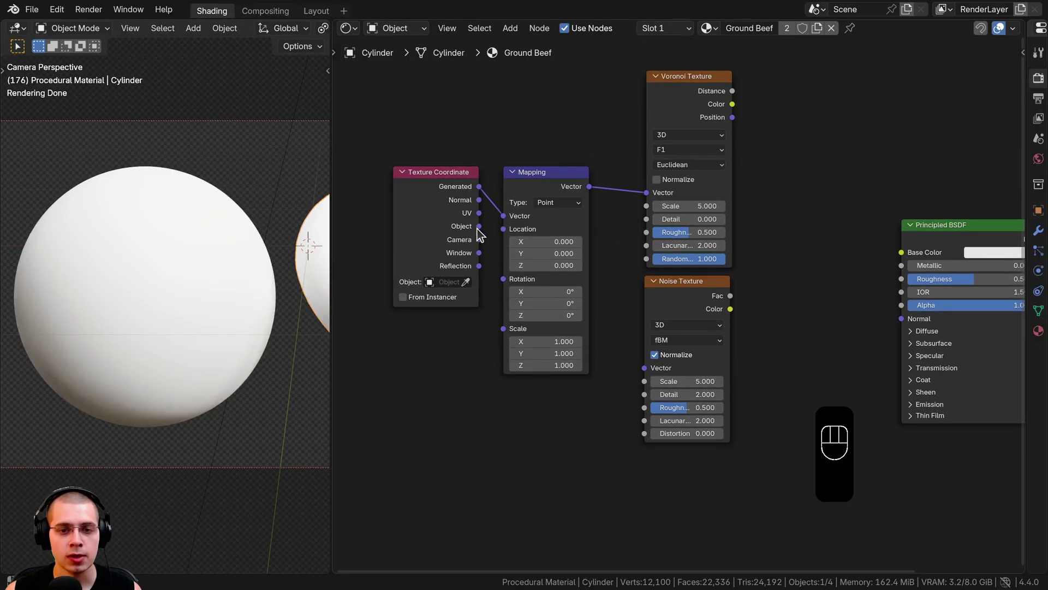
pyautogui.moveTo(485, 227); pyautogui.dragTo(507, 219)
pyautogui.click(572, 196)
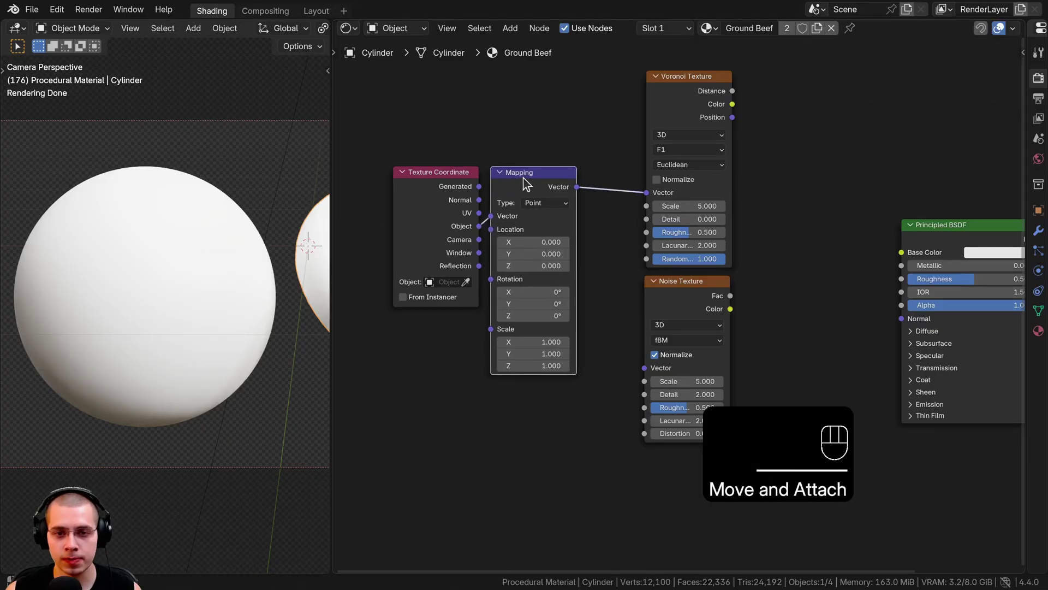
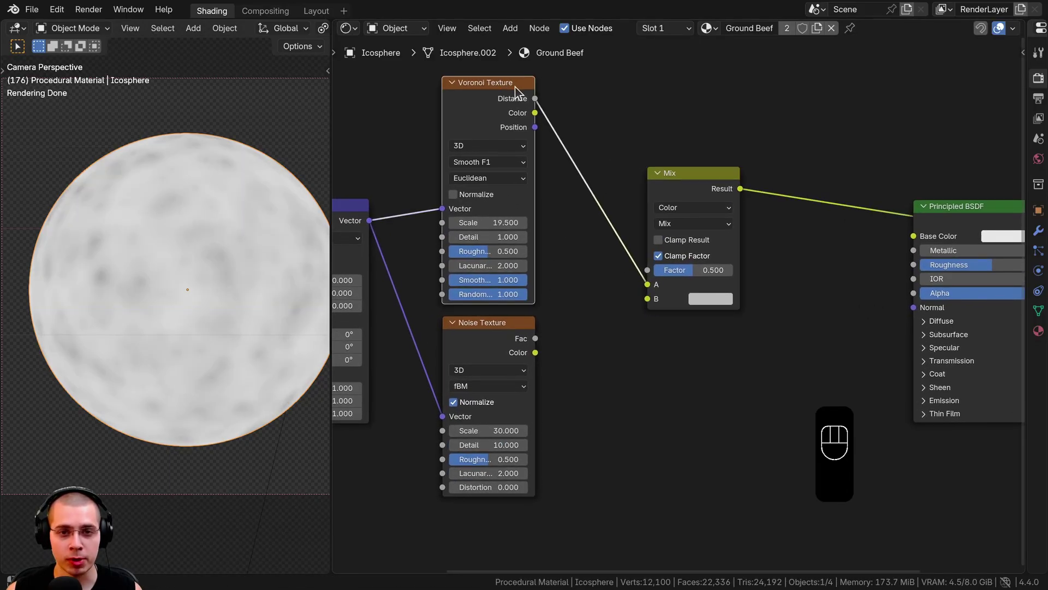
# Plug Voronoi Distance and Noise Fac into a Mix Color node set to Darken feeding the BSDF
pyautogui.moveTo(648, 286); pyautogui.dragTo(645, 305)
pyautogui.moveTo(493, 341); pyautogui.dragTo(522, 351)
pyautogui.moveTo(526, 342); pyautogui.dragTo(694, 229)
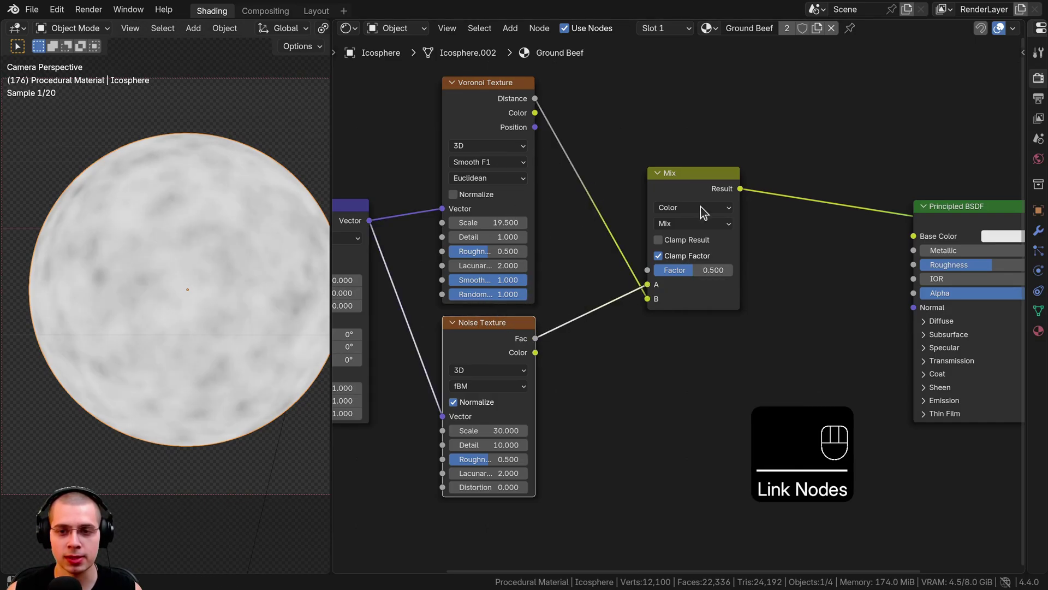
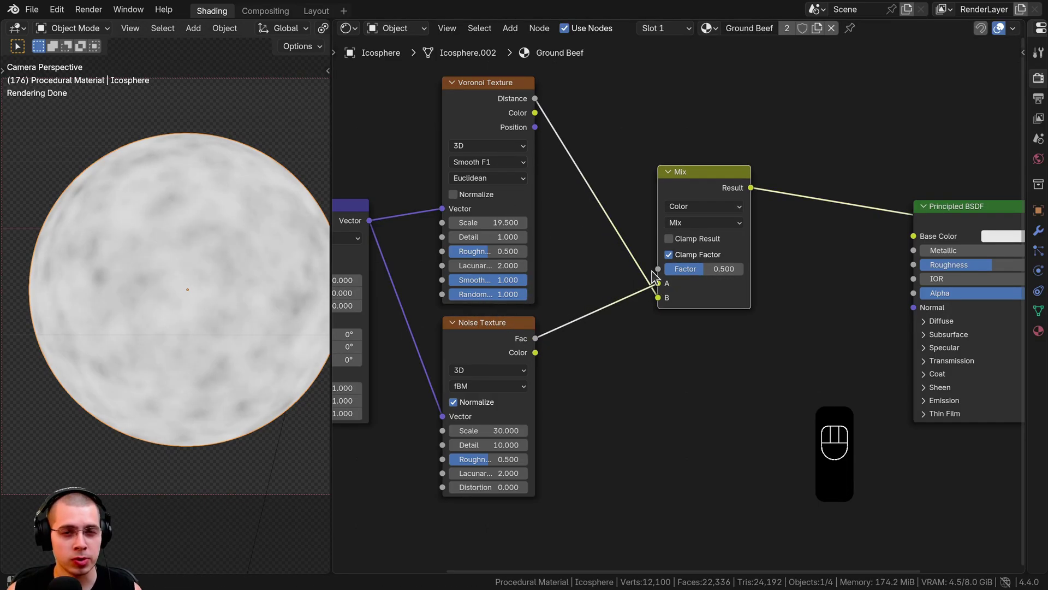
pyautogui.moveTo(718, 227); pyautogui.dragTo(693, 279)
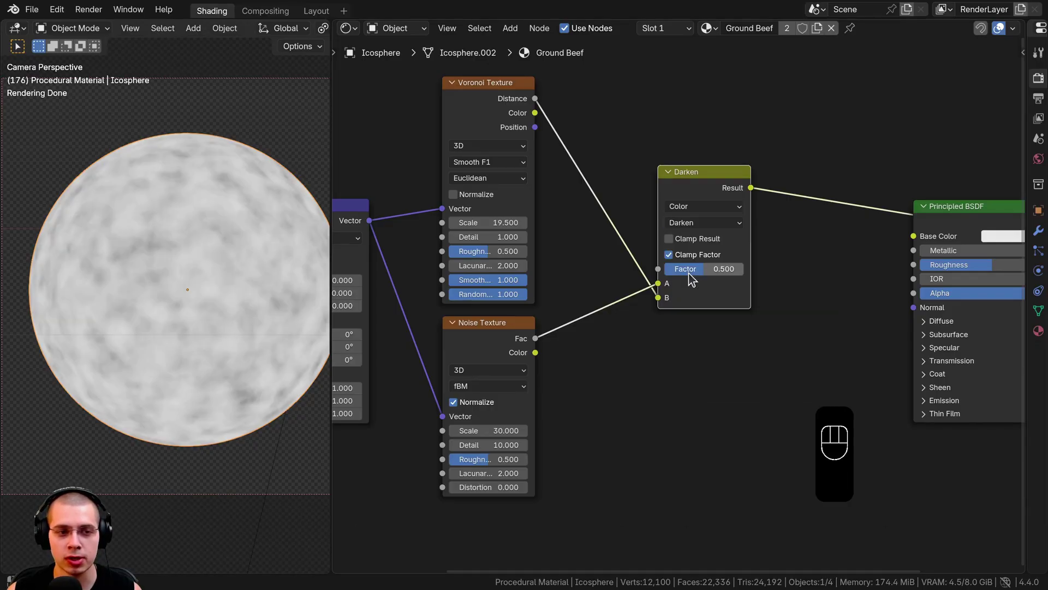
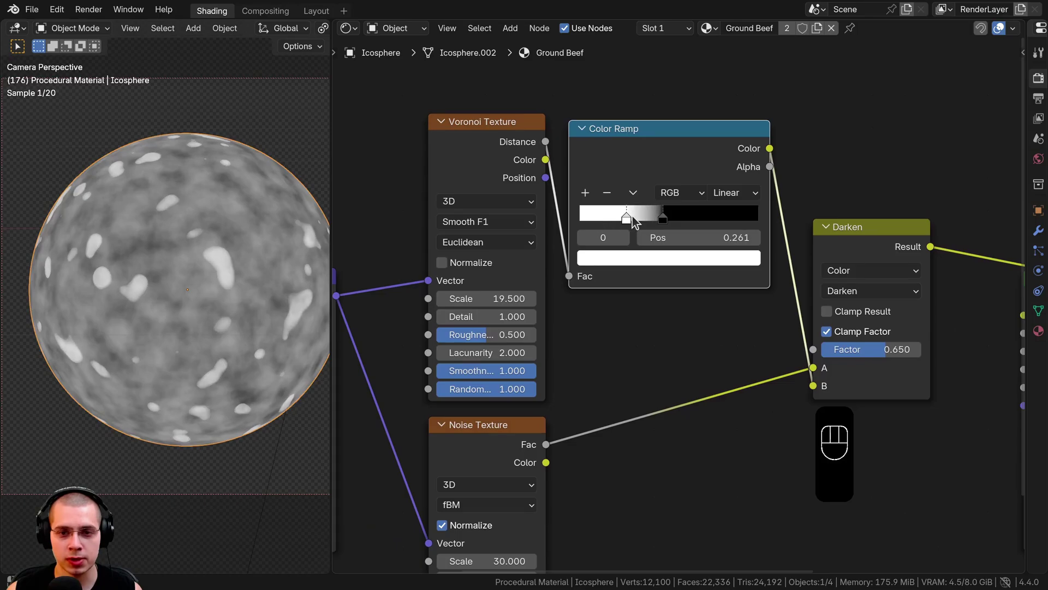
# Pull the Color Ramp stops close together for a sharp spot edge and inspect the sphere
pyautogui.moveTo(682, 219); pyautogui.dragTo(652, 217)
pyautogui.moveTo(616, 217); pyautogui.dragTo(646, 221)
pyautogui.moveTo(690, 218); pyautogui.dragTo(262, 313)
pyautogui.middleClick(169, 314)
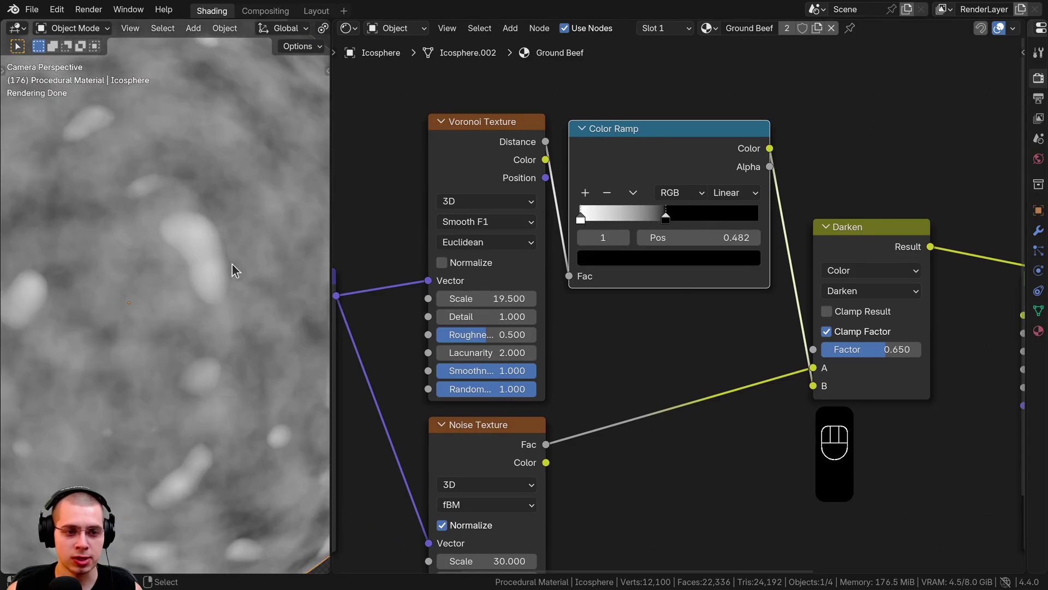
pyautogui.middleClick(228, 311)
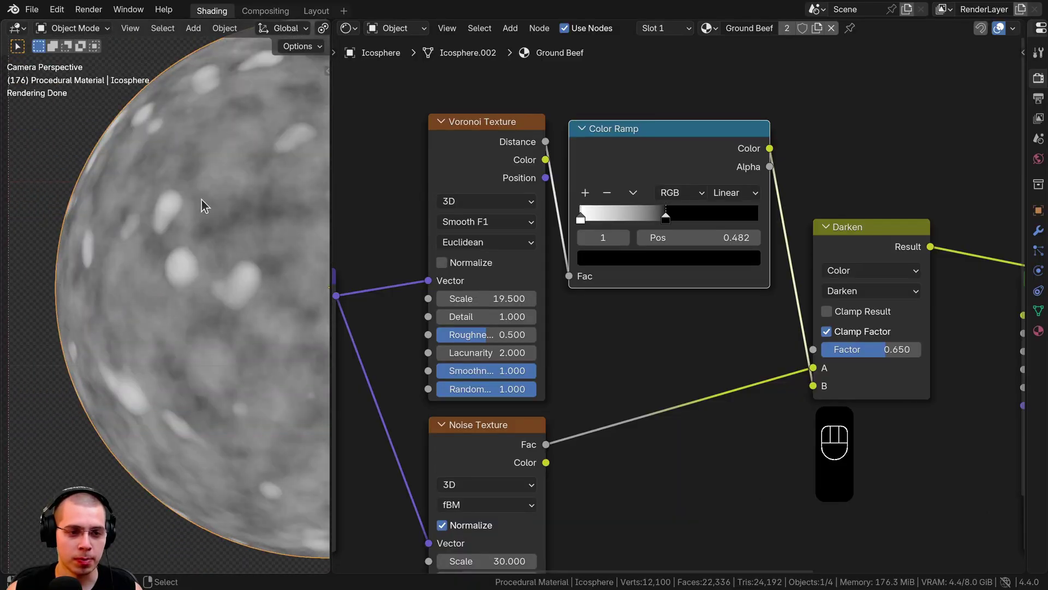
pyautogui.middleClick(157, 311)
# Set the ramp's light stop colour to grey for soft grey spots
pyautogui.click(154, 253)
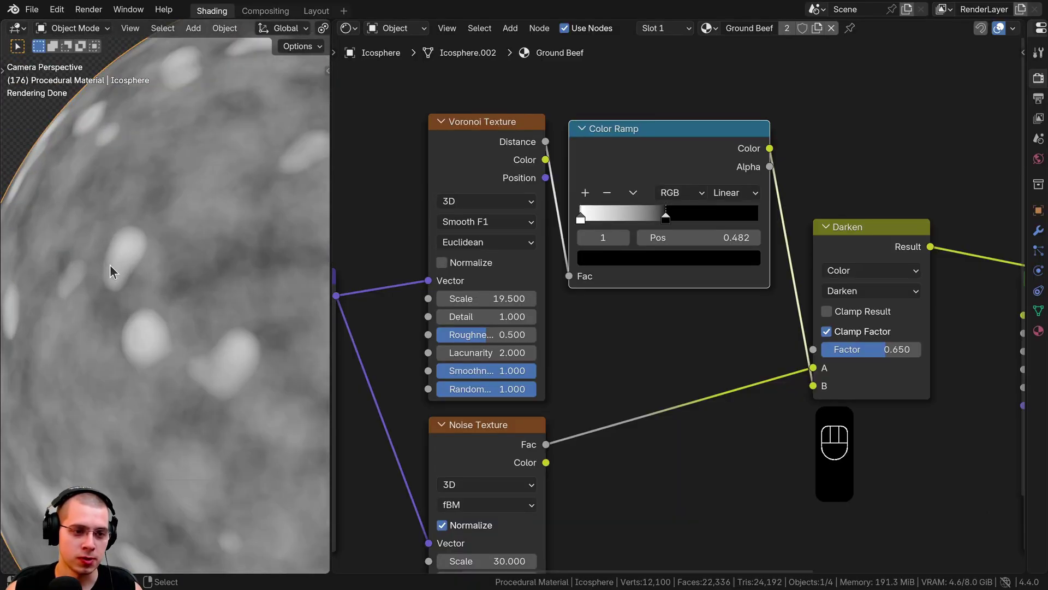
pyautogui.click(124, 287)
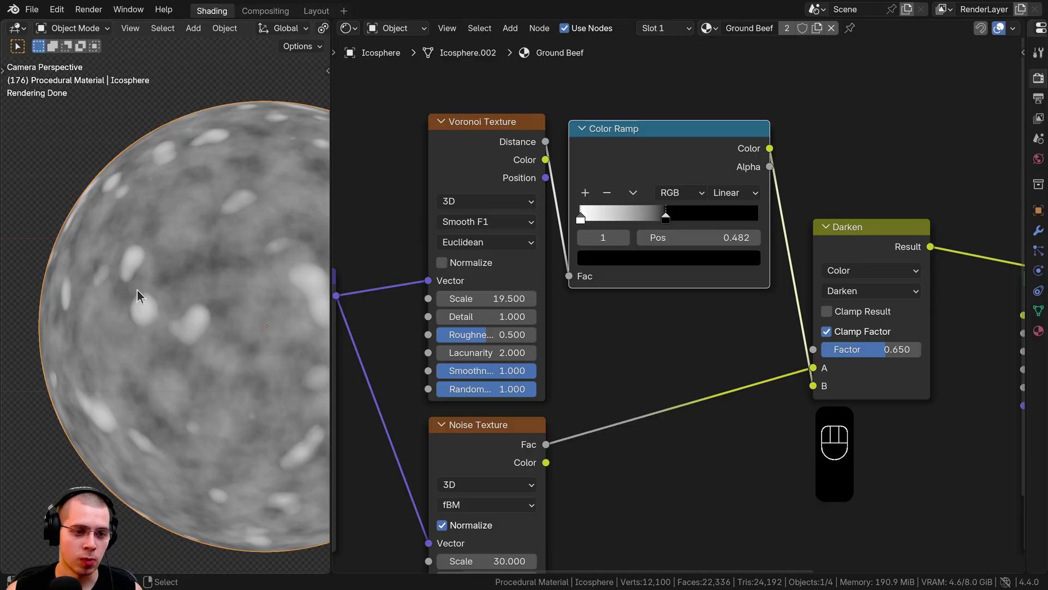
pyautogui.click(102, 306)
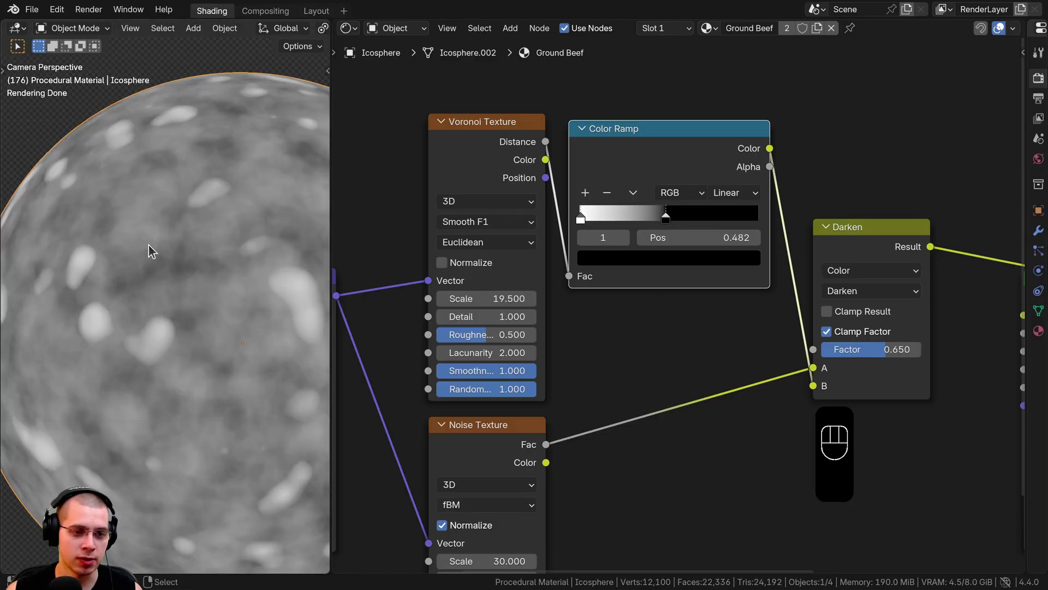
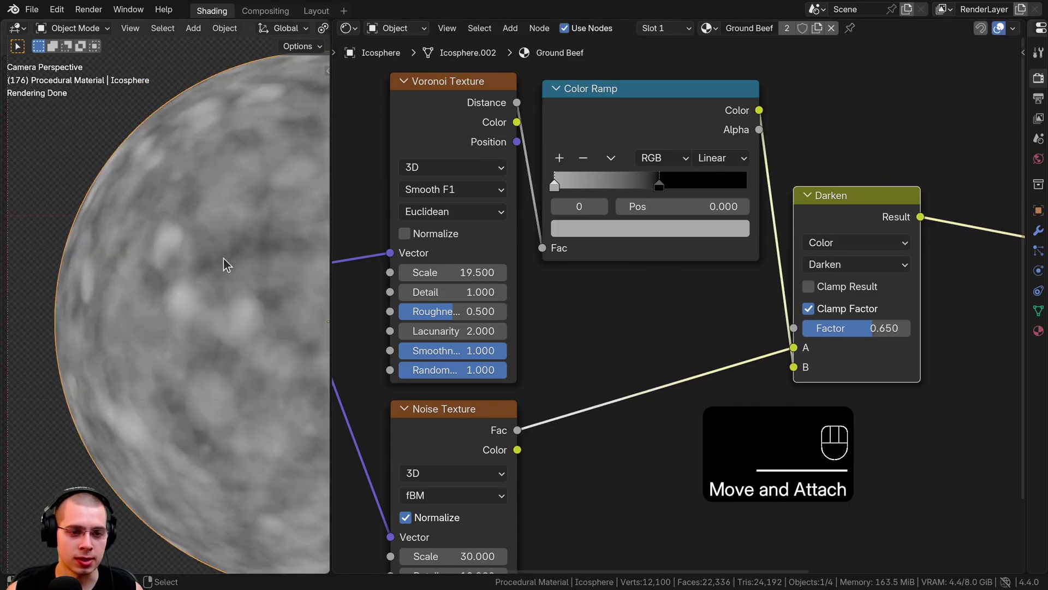
pyautogui.click(182, 262)
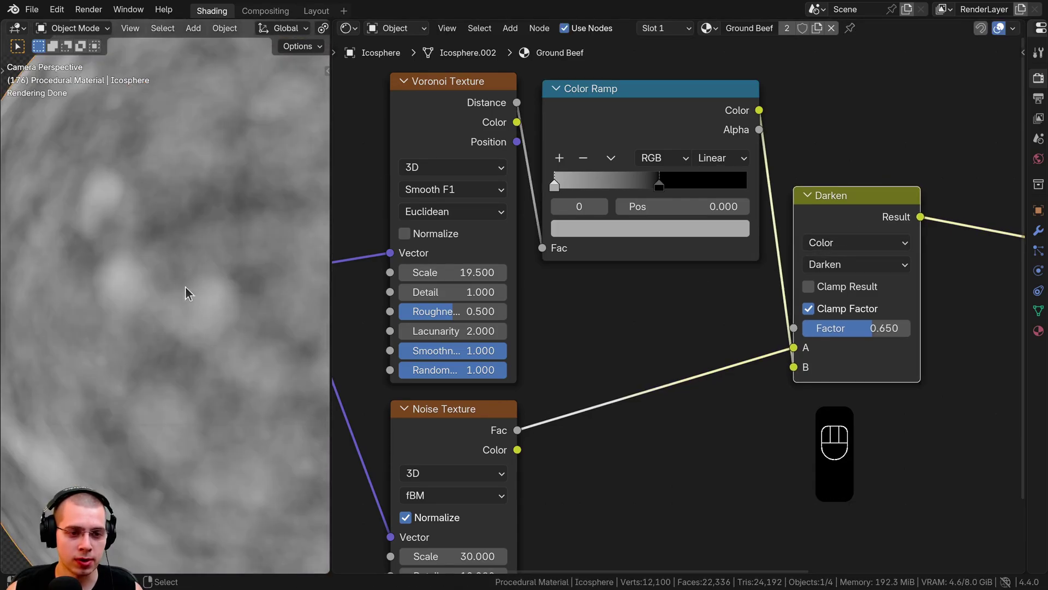
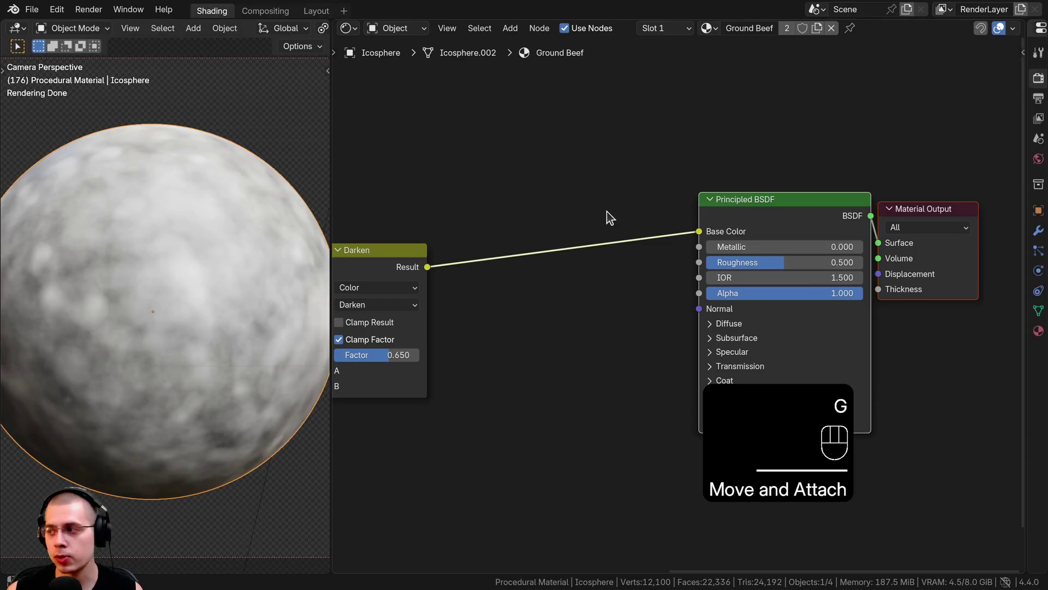
# Add a Mix Color node before Base Color, removing a misplaced node first
pyautogui.press('shift+a')
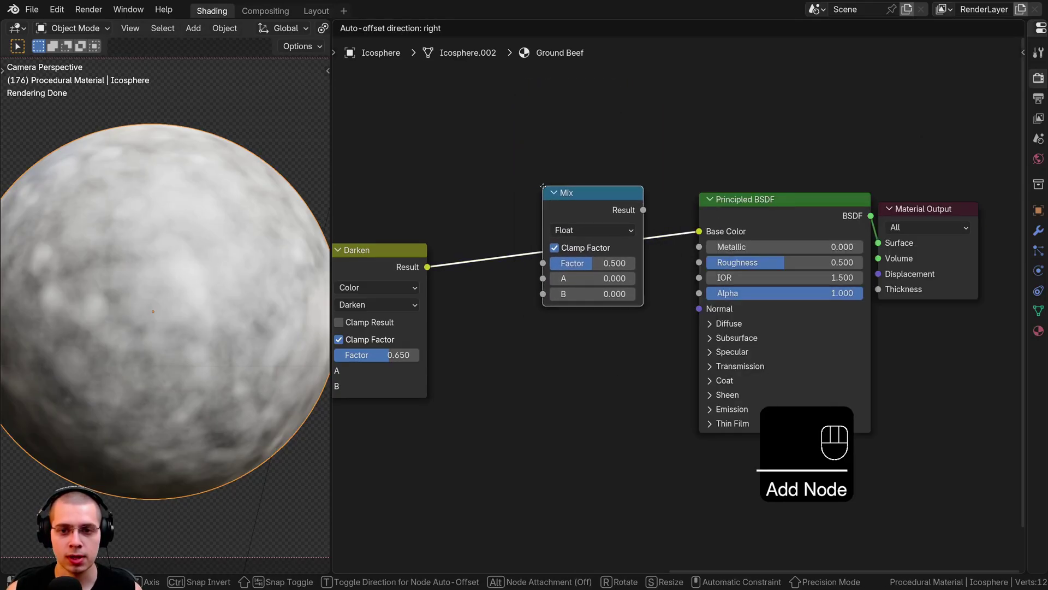
pyautogui.press('Delete')
pyautogui.press('x')
pyautogui.press('shift+a')
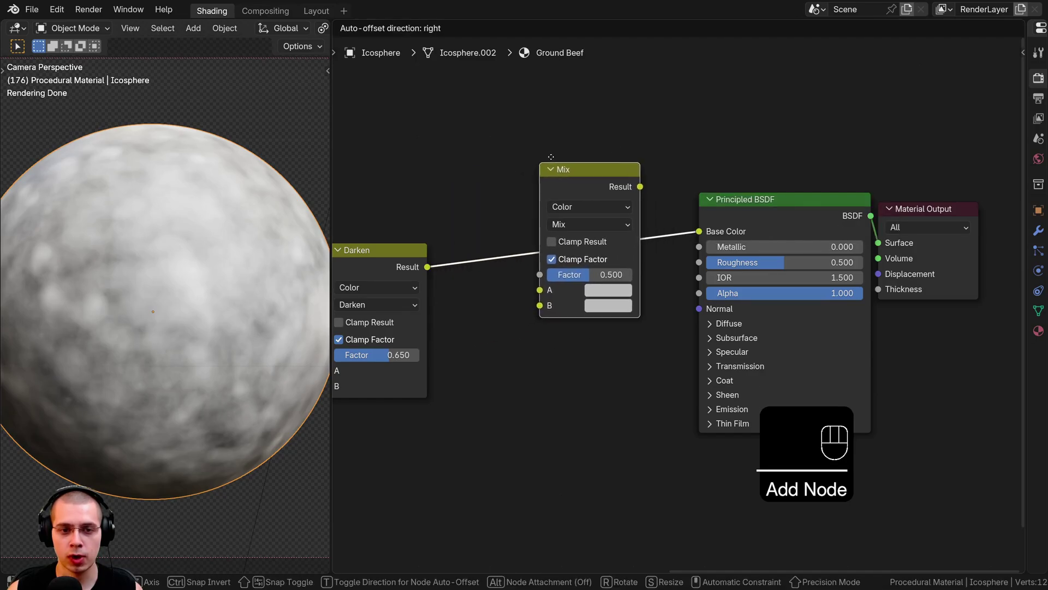
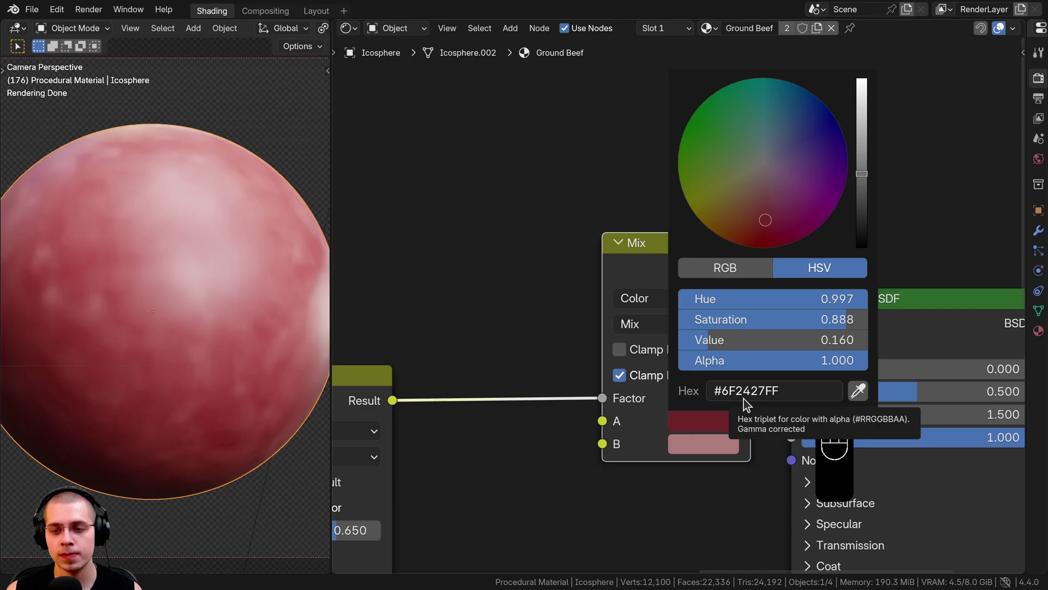
# Pick dark red and pink for the mix colours to tint the sphere
pyautogui.click(688, 449)
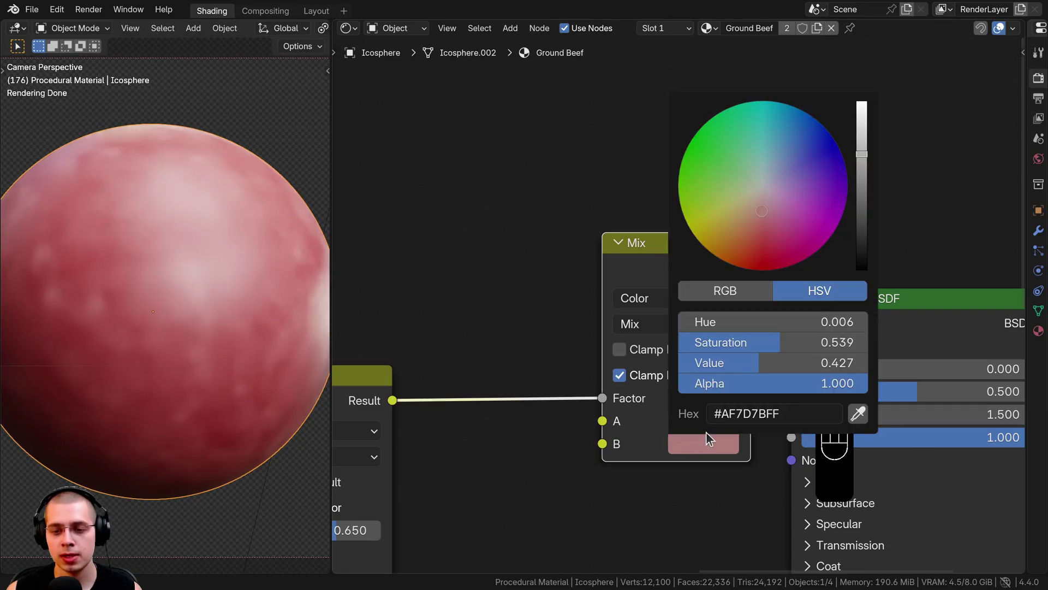
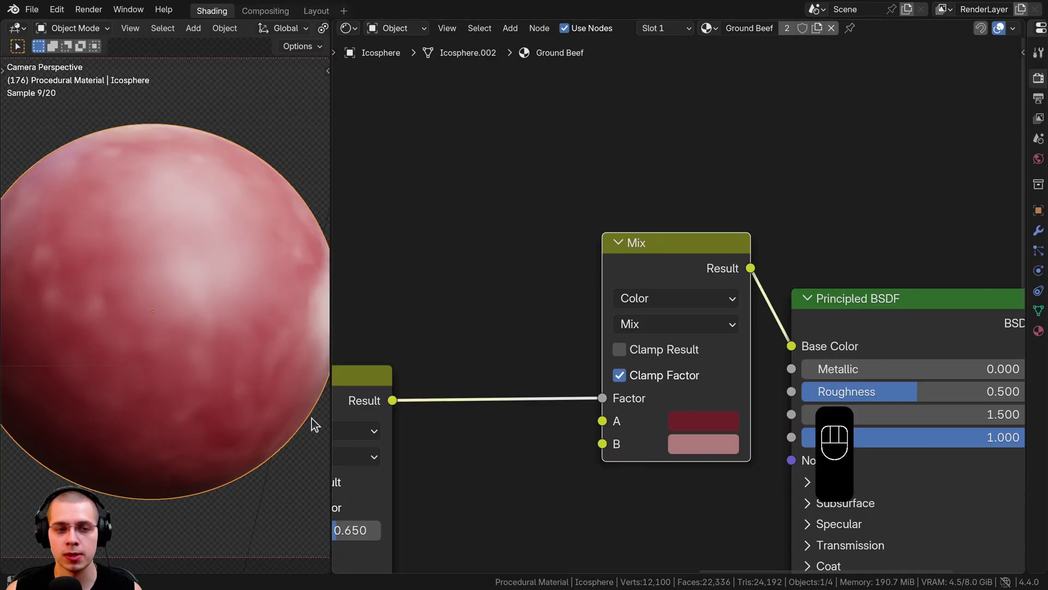
pyautogui.click(128, 217)
pyautogui.click(116, 254)
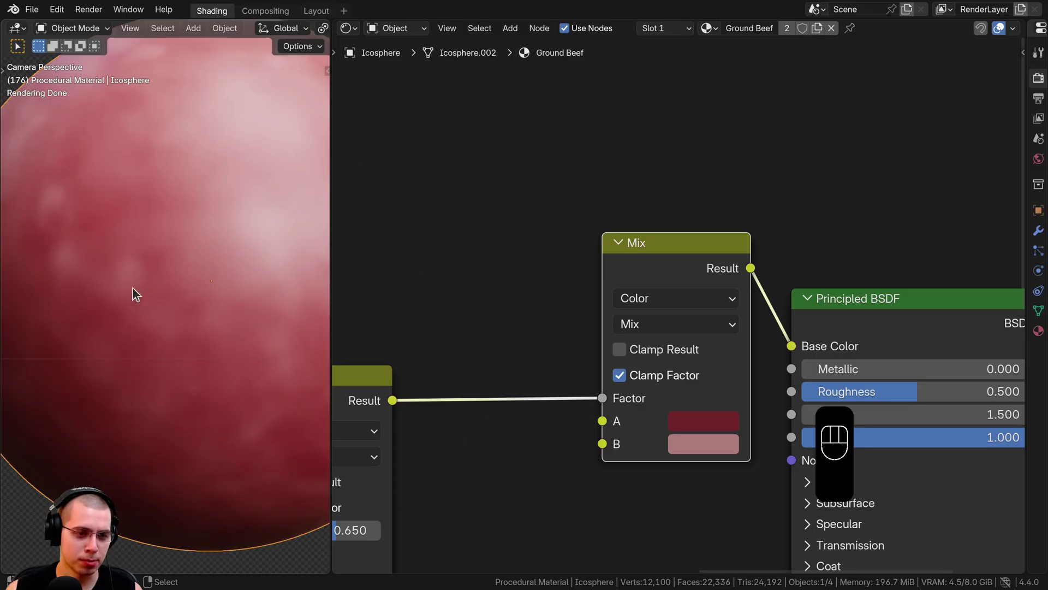
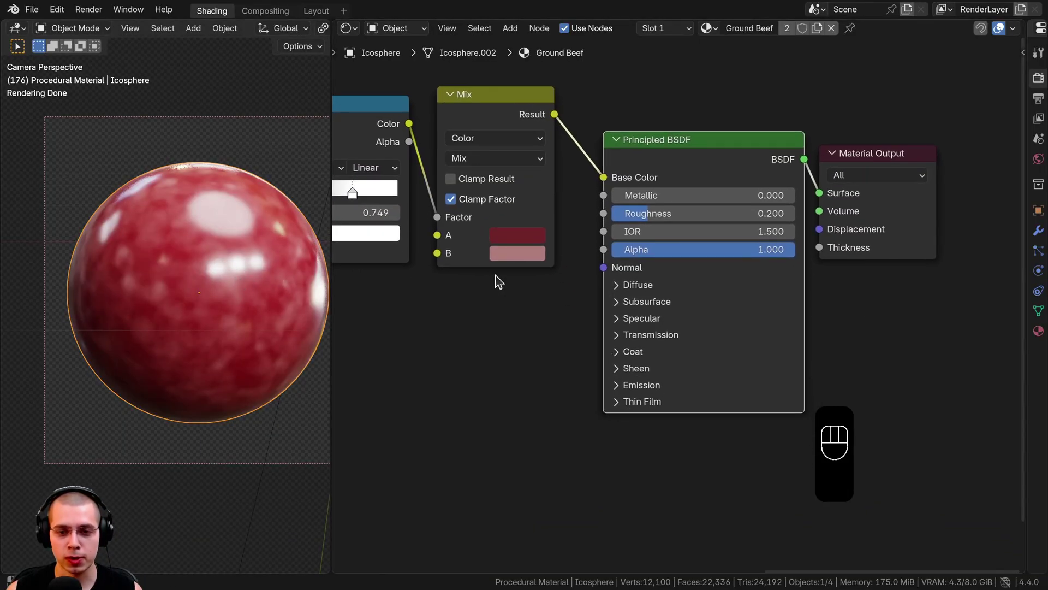
# Set Roughness 0.2, Random Walk (Skin) subsurface weight 1, and wire a Bump node from the Darken result into Normal
pyautogui.middleClick(622, 314)
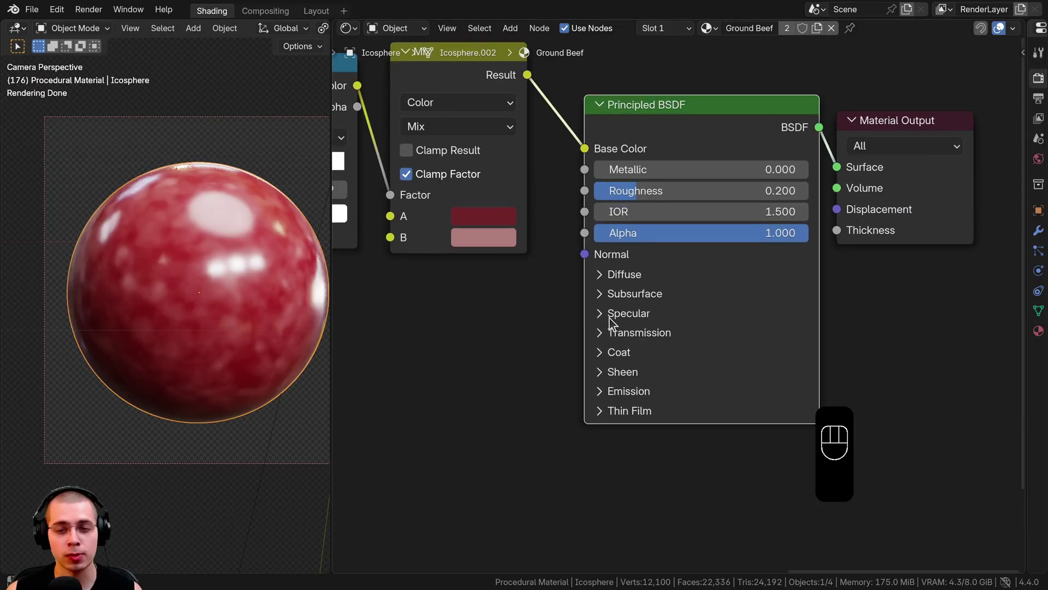
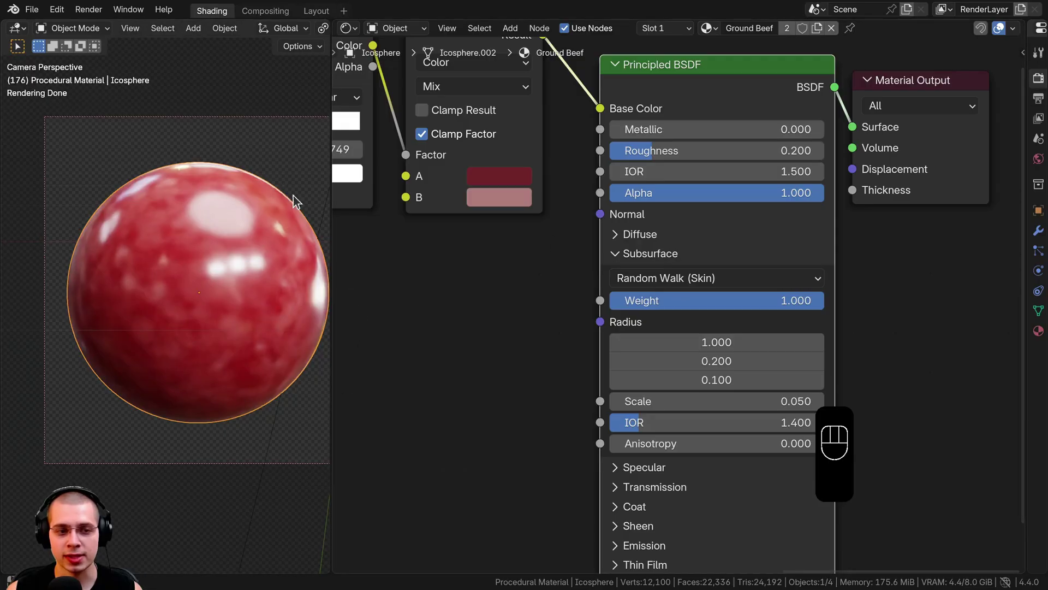
pyautogui.middleClick(164, 268)
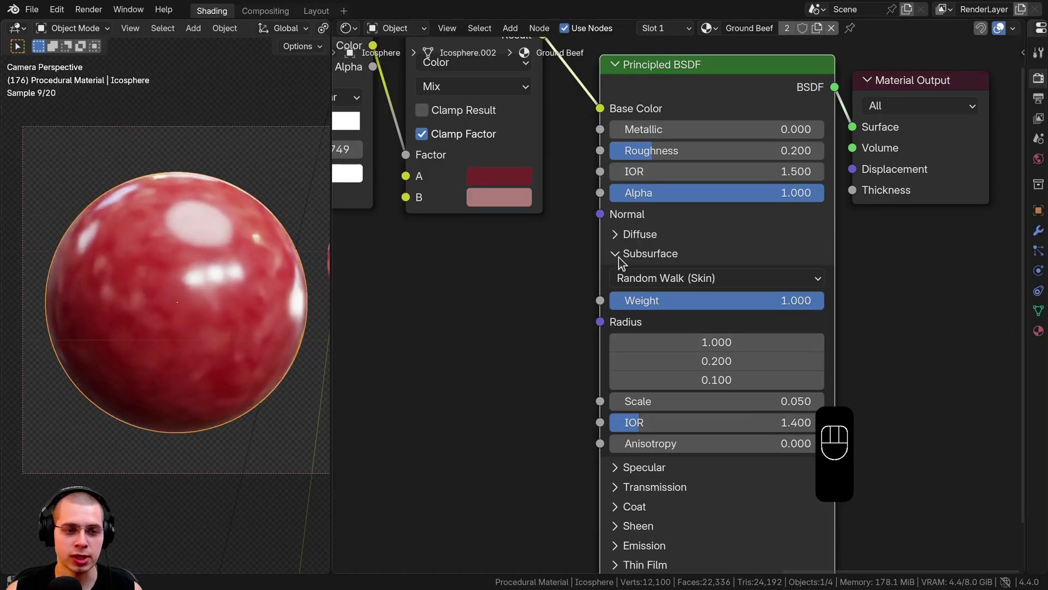
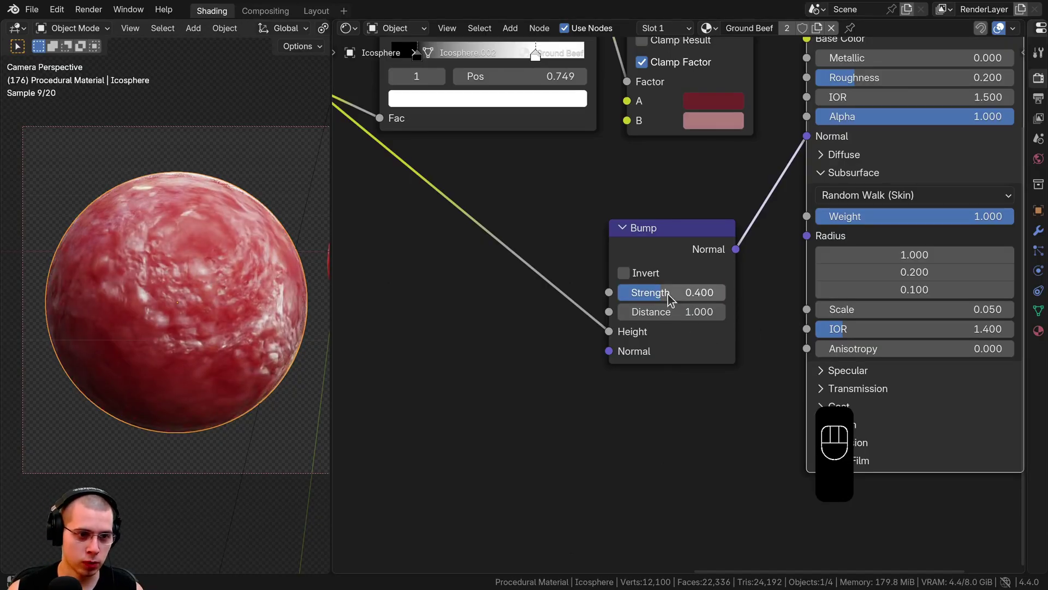
pyautogui.click(79, 286)
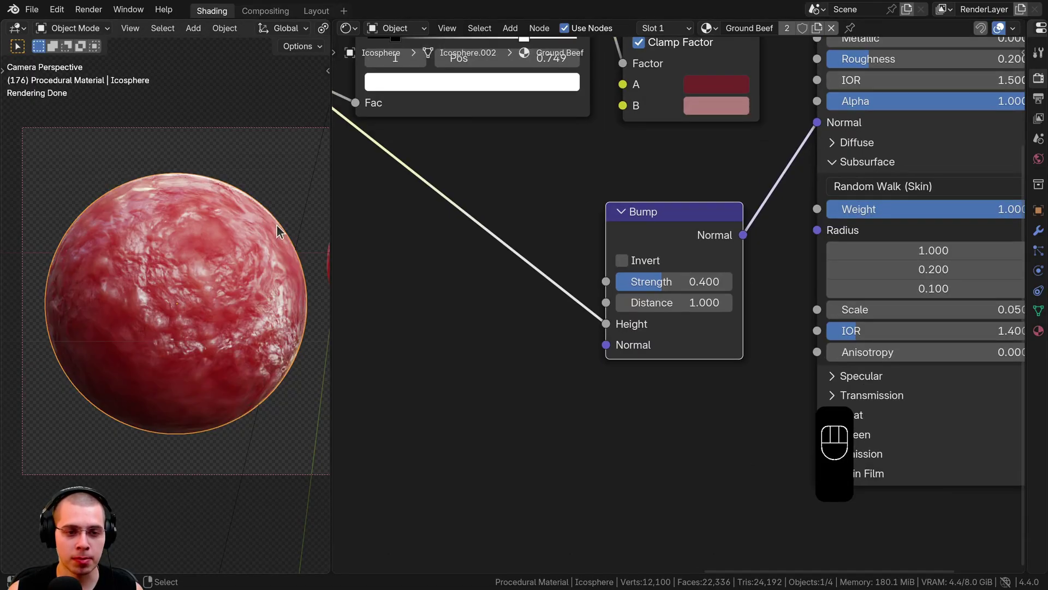
pyautogui.click(616, 244)
# Add a Displacement node feeding the output and lower its Scale to 0.050 for fine meaty bumps
pyautogui.press('shift+a')
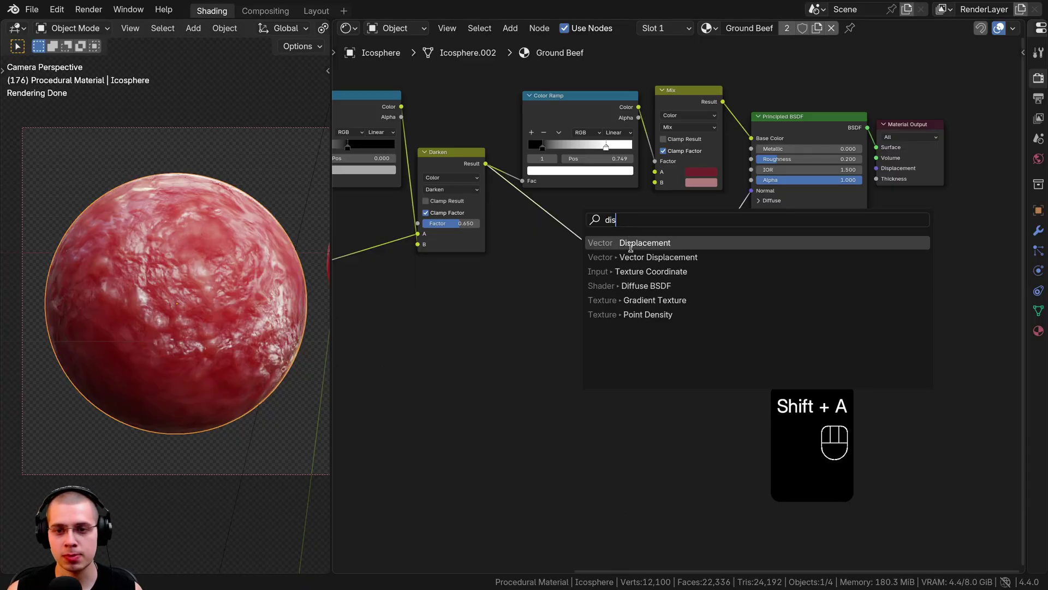
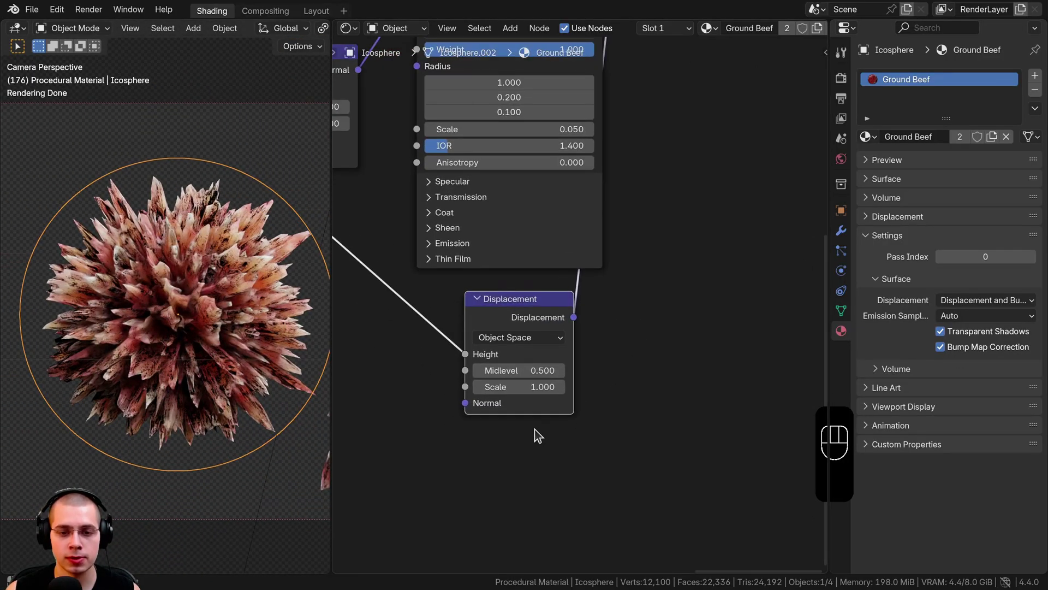
pyautogui.middleClick(611, 296)
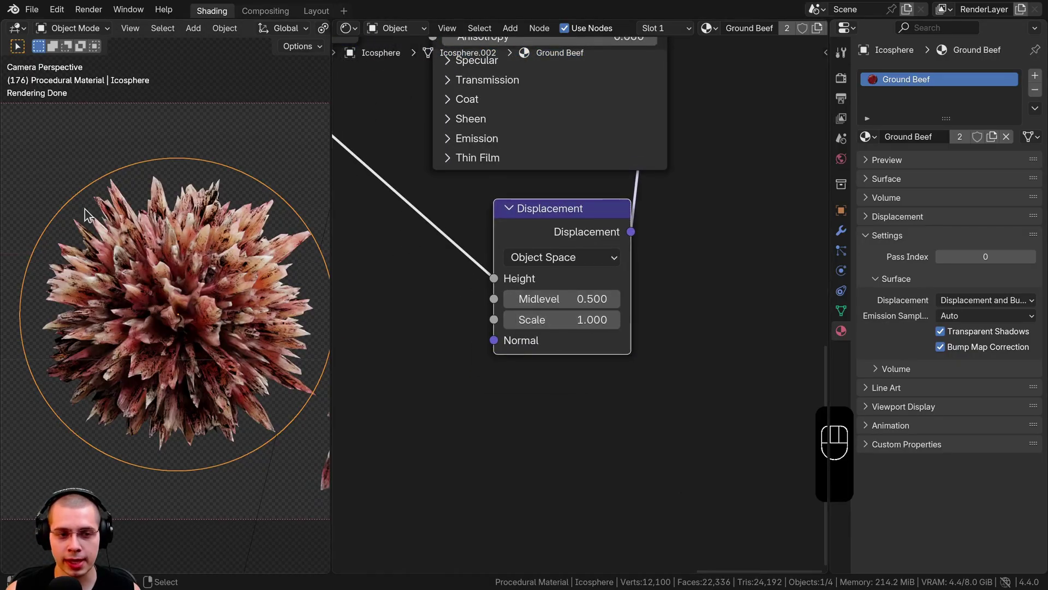
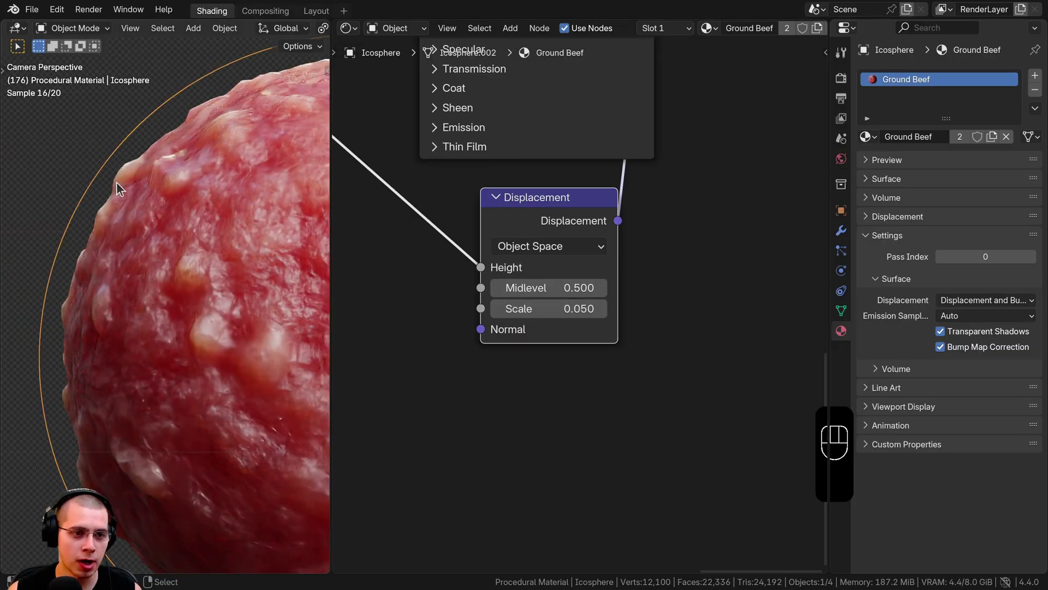
pyautogui.middleClick(113, 194)
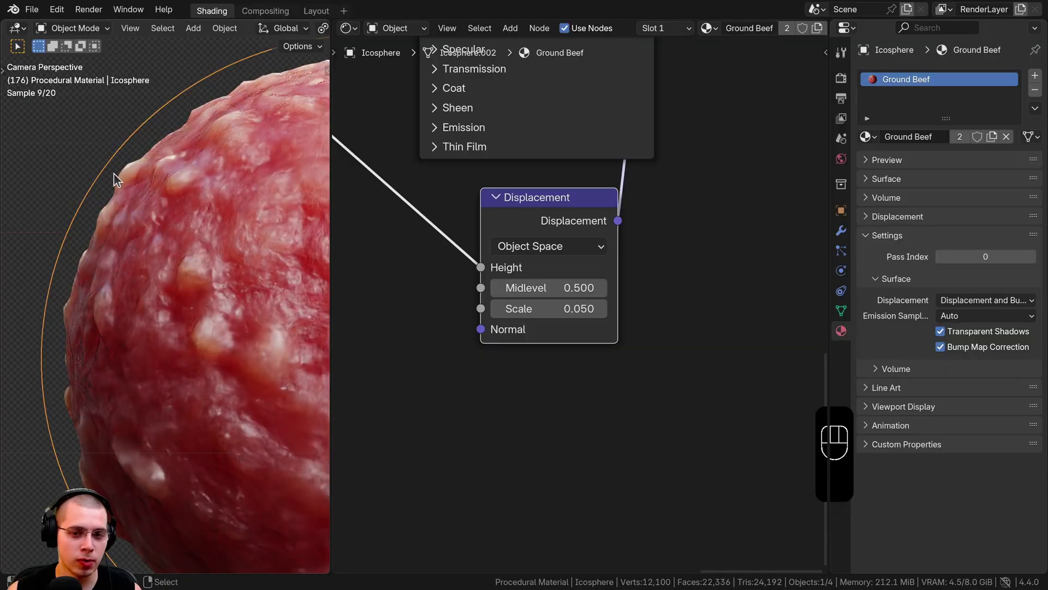
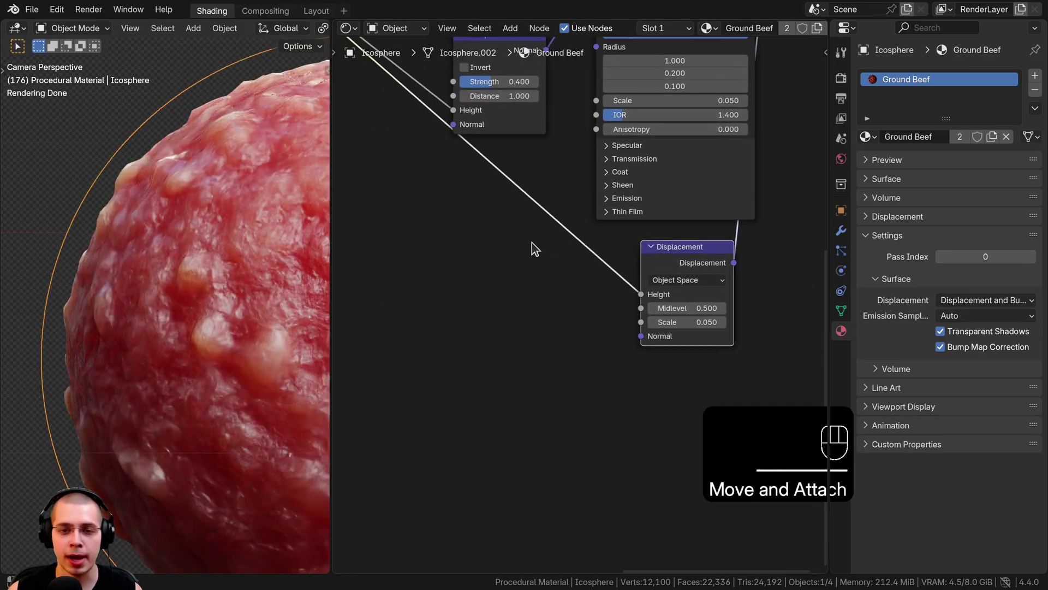
# Insert an Add math node on the displacement Height link with its second Value at 0.400
pyautogui.press('shift+a')
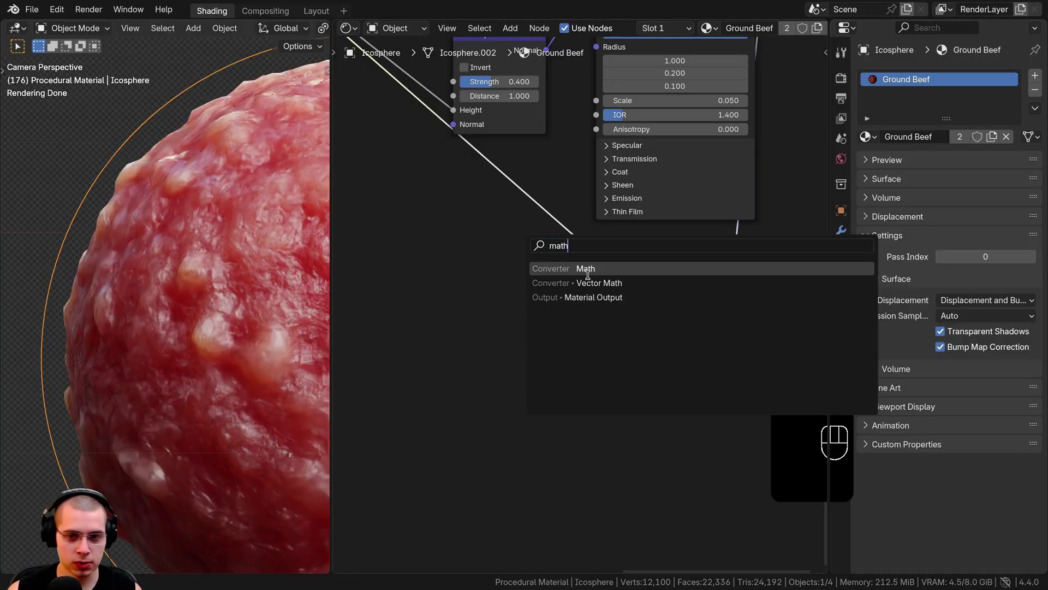
pyautogui.press('shift+a')
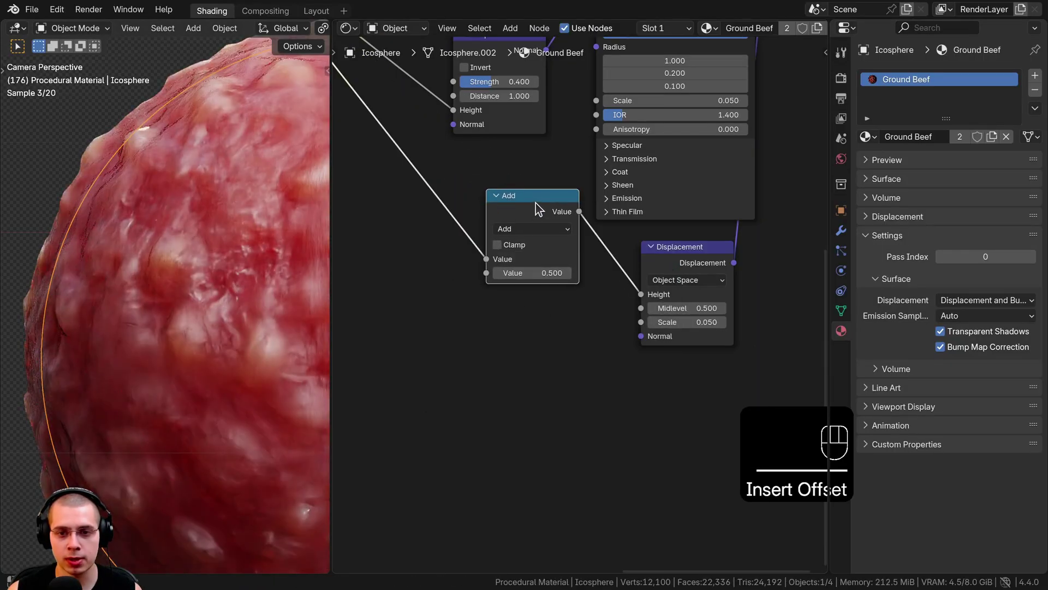
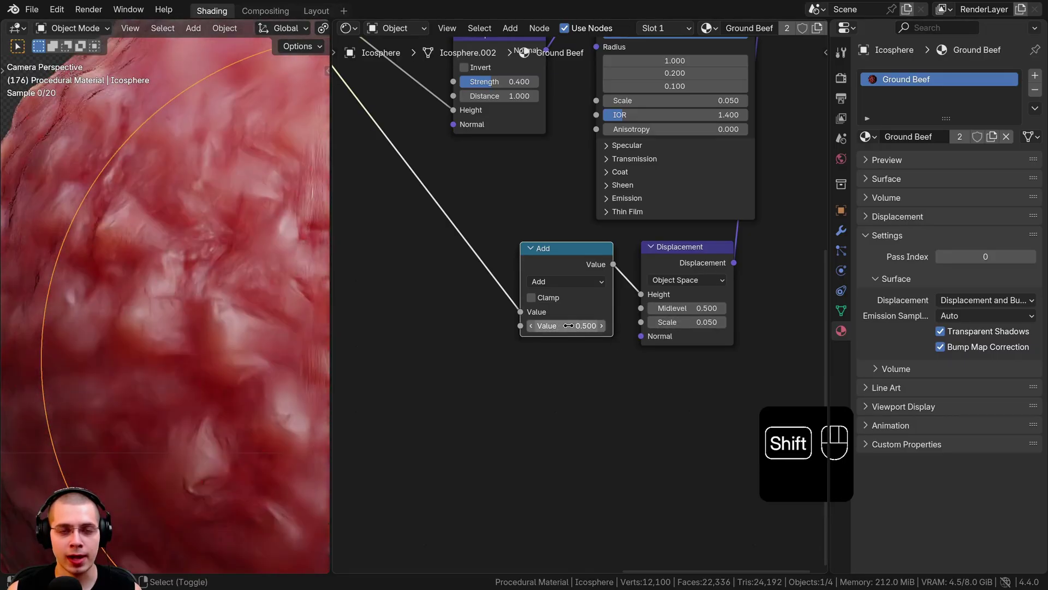
pyautogui.click(569, 265)
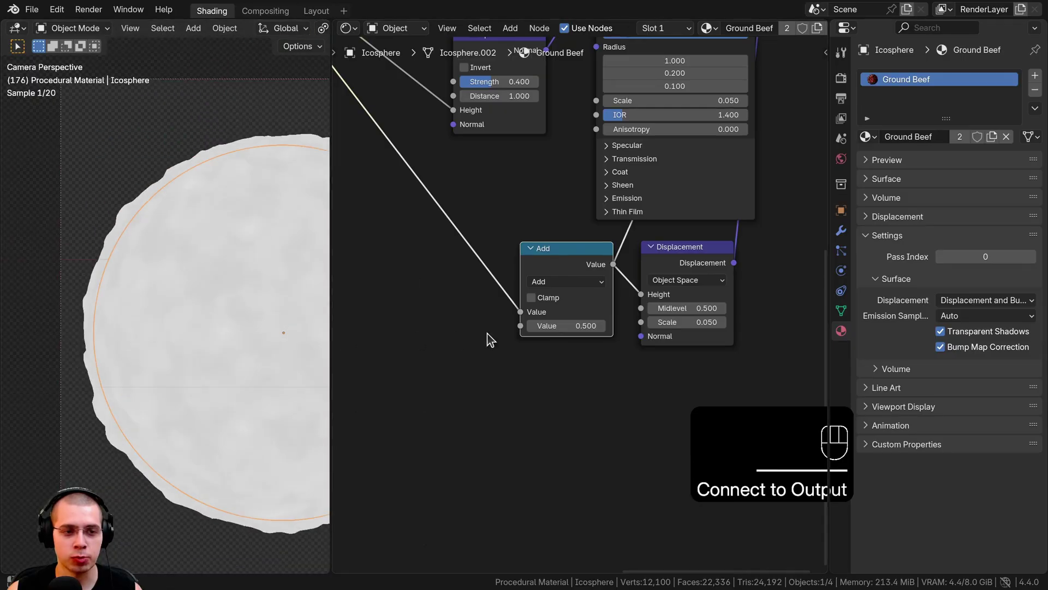
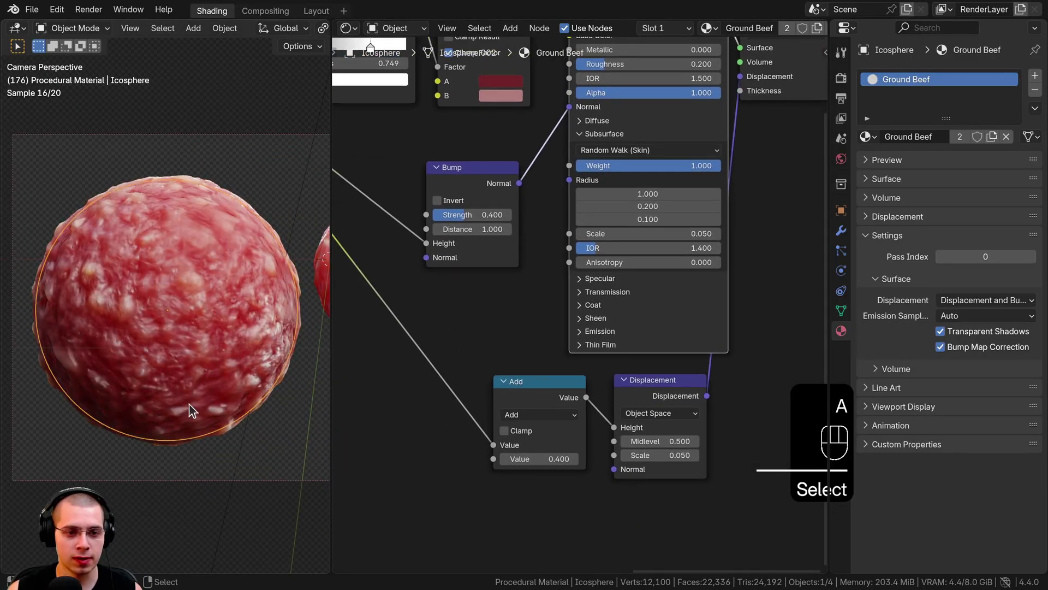
pyautogui.press('a')
# Inspect the lumpy sphere up close in the preview, then frame the whole node tree
pyautogui.moveTo(70, 365); pyautogui.dragTo(164, 329)
pyautogui.moveTo(262, 309); pyautogui.dragTo(226, 212)
pyautogui.click(113, 282)
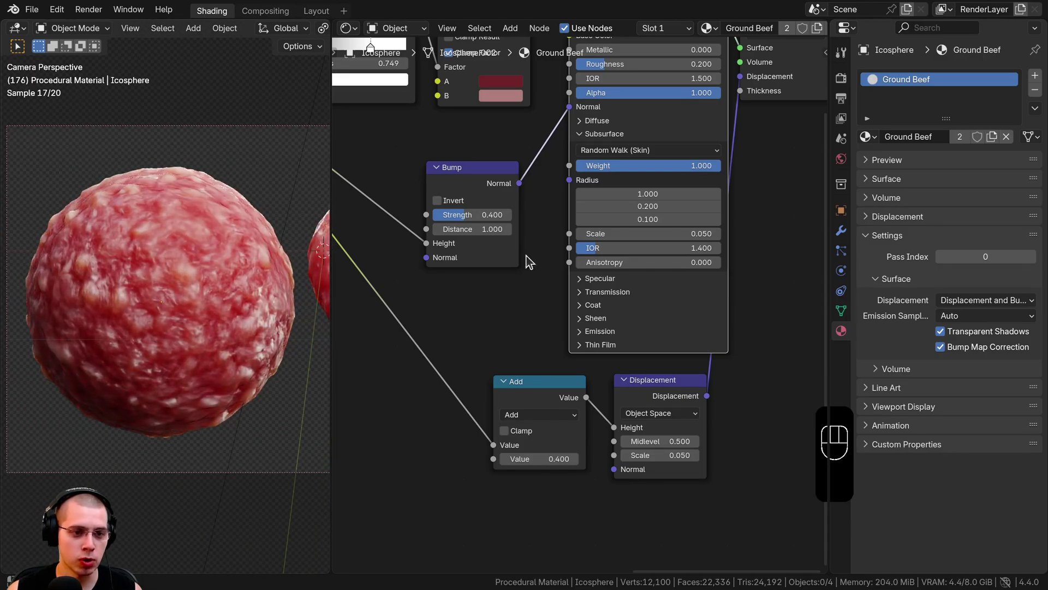
pyautogui.doubleClick(578, 392)
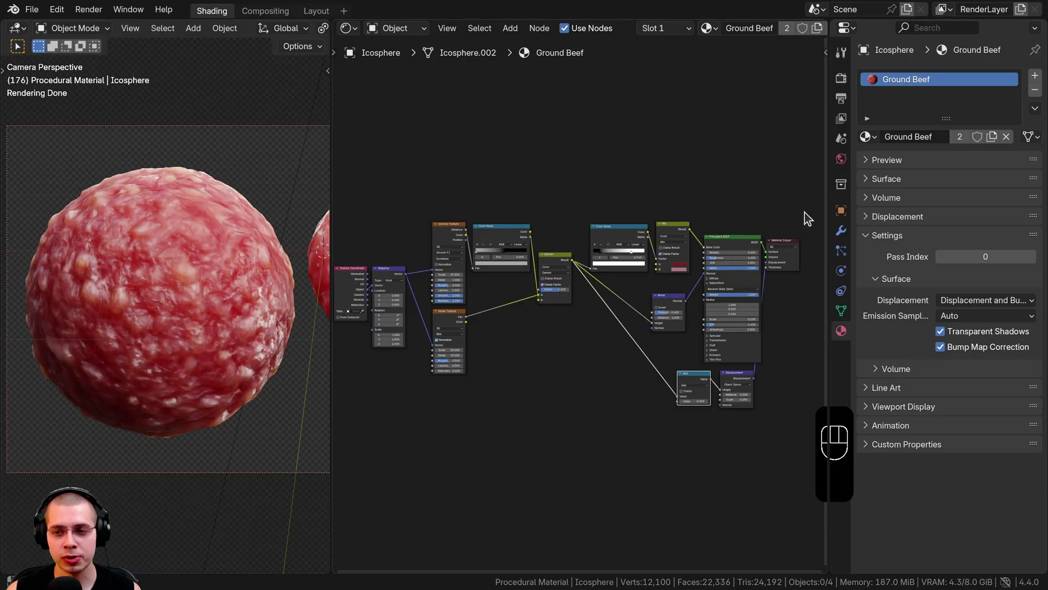
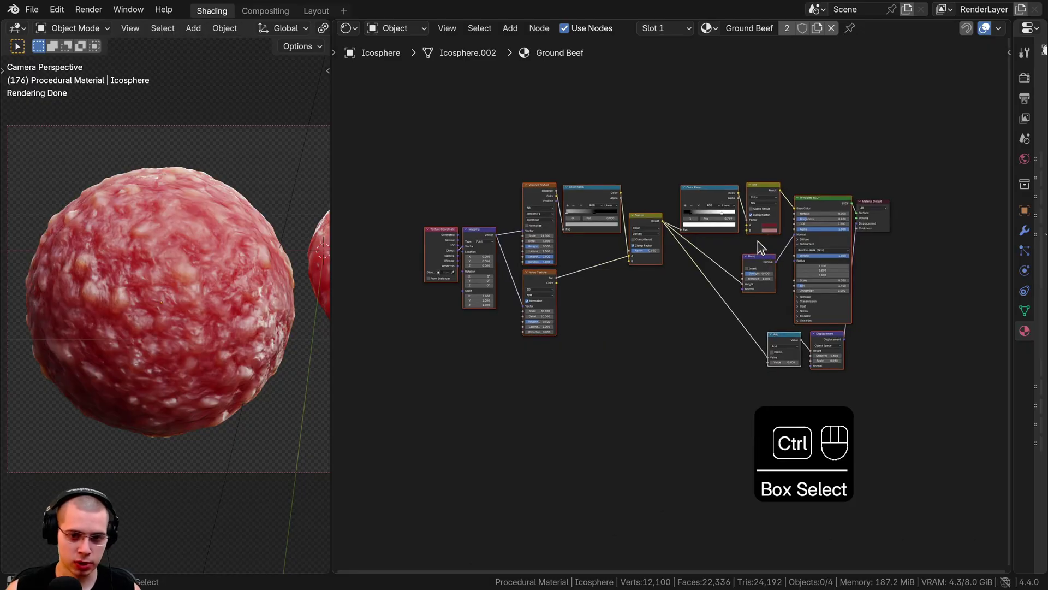
# Group all material nodes as 'Ground Beef' with Shader and Displacement outputs into Material Output
pyautogui.press('ctrl+g')
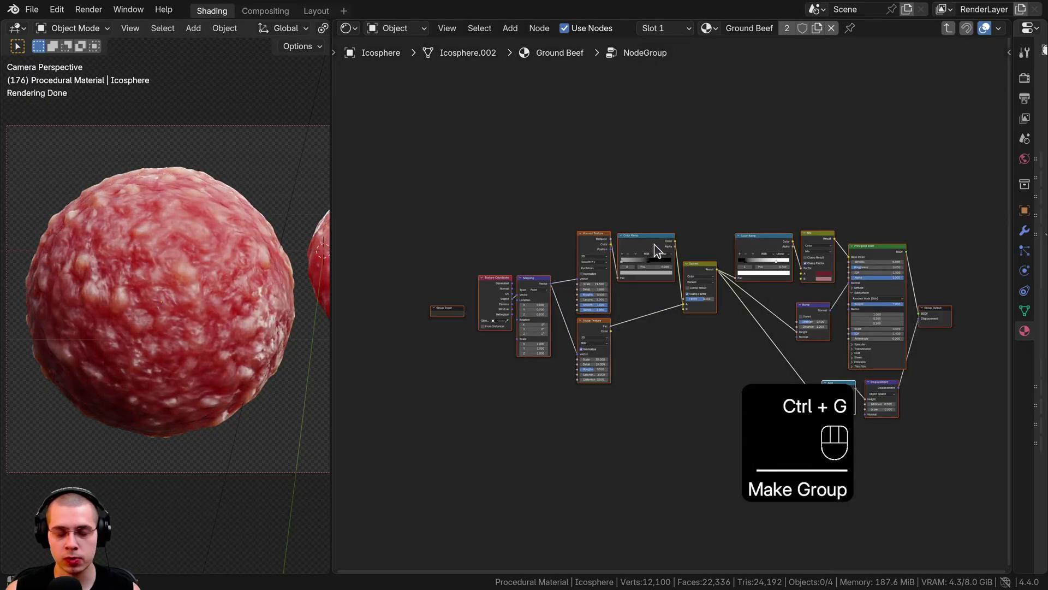
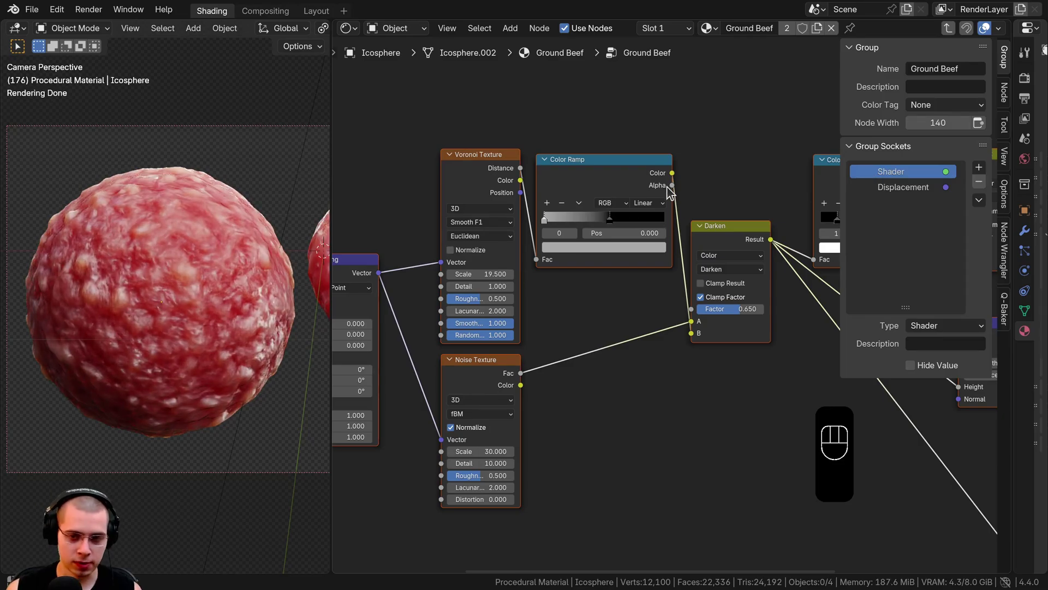
pyautogui.press('Tab')
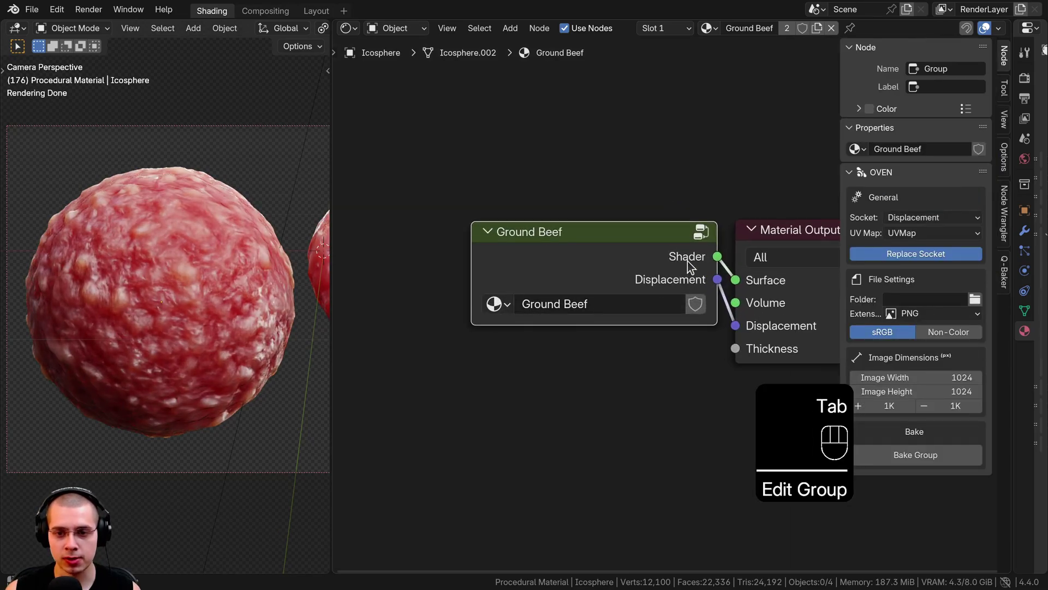
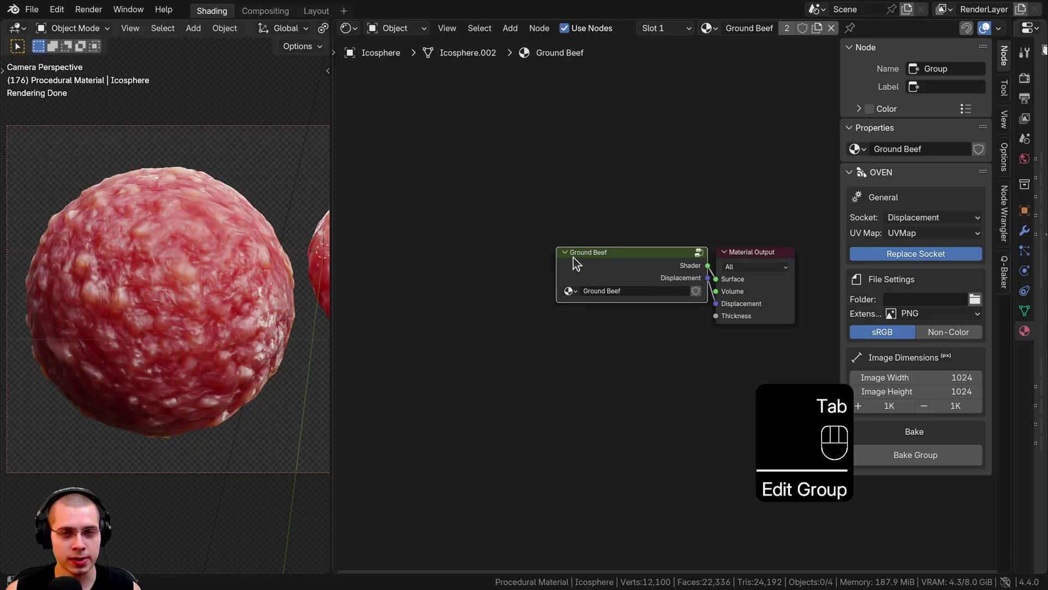
pyautogui.press('Tab')
pyautogui.press('Tab')
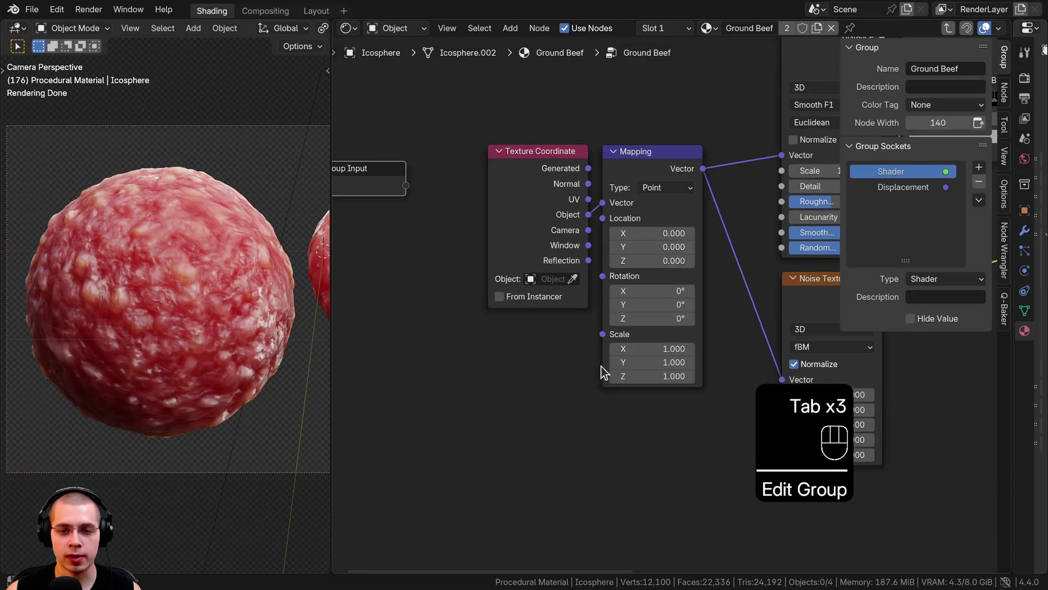
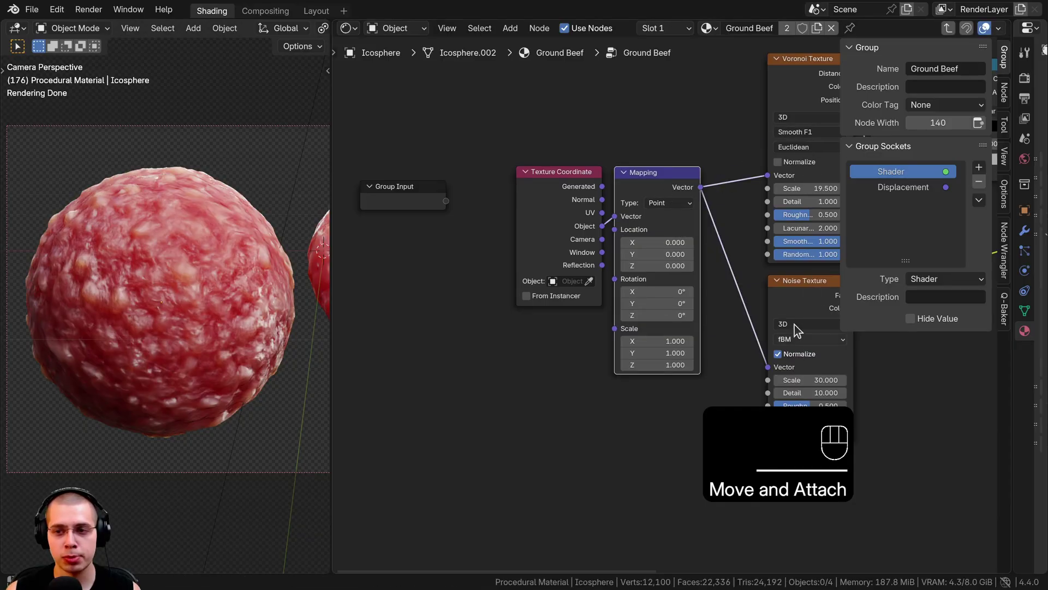
# Wire Group Input sockets to Mapping Scale and the Mix colours, renaming them Scale, Detail, Color 1, Color 2
pyautogui.middleClick(670, 336)
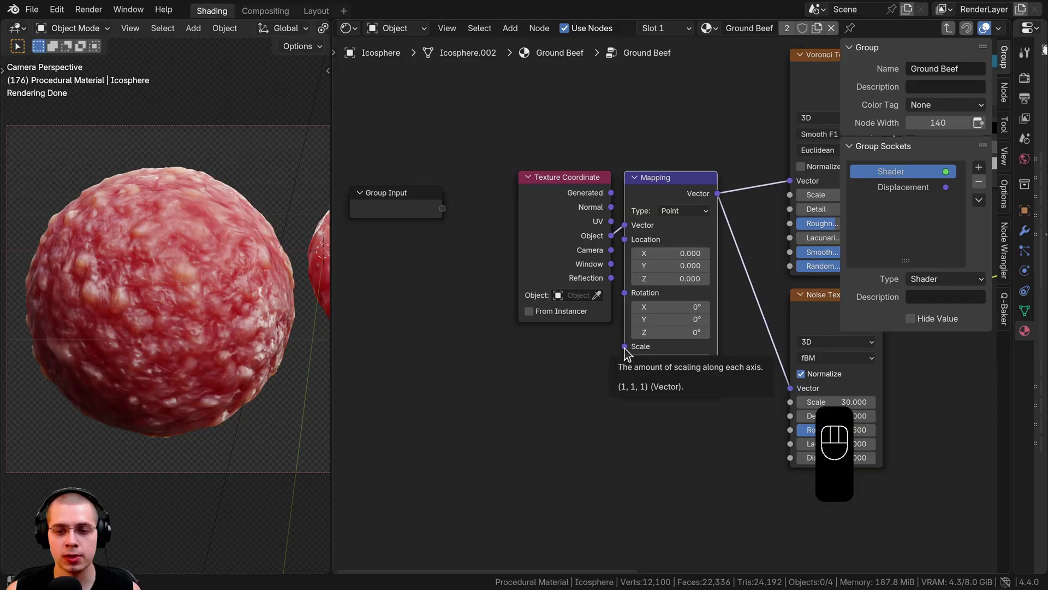
pyautogui.moveTo(626, 353); pyautogui.dragTo(430, 208)
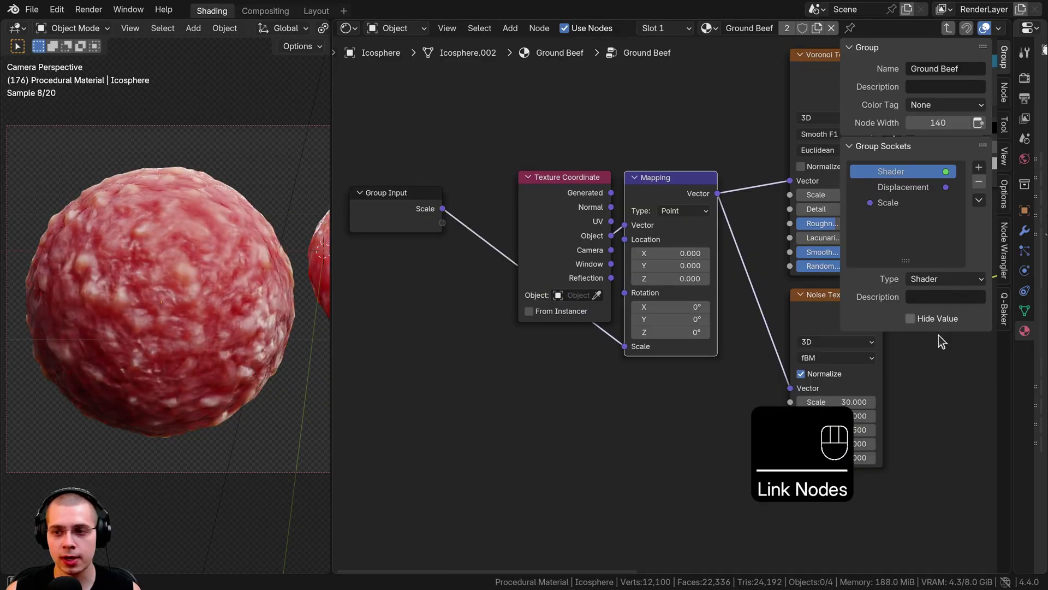
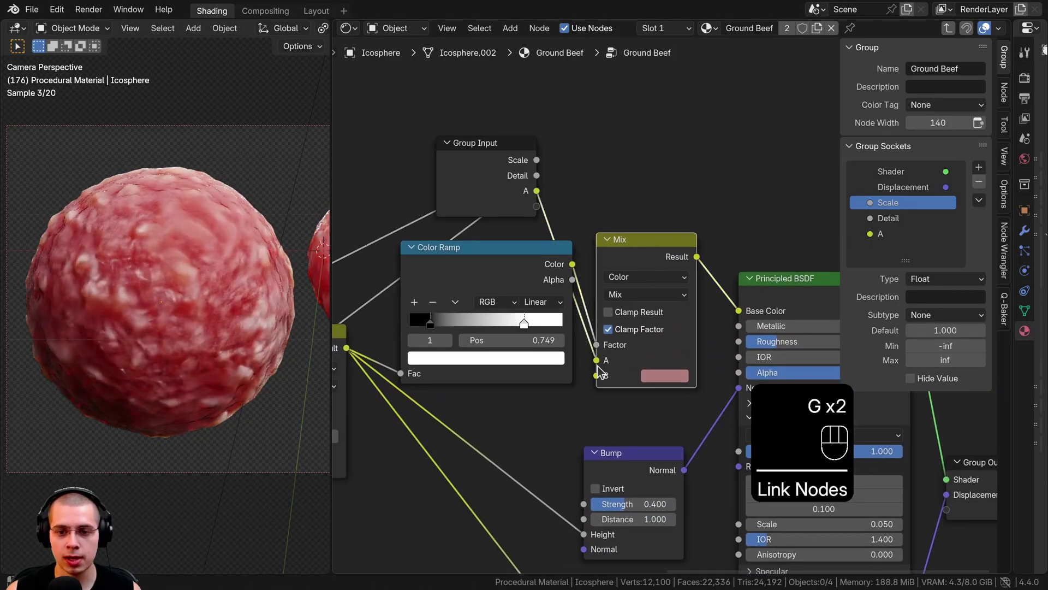
pyautogui.moveTo(597, 343); pyautogui.dragTo(531, 208)
pyautogui.click(481, 191)
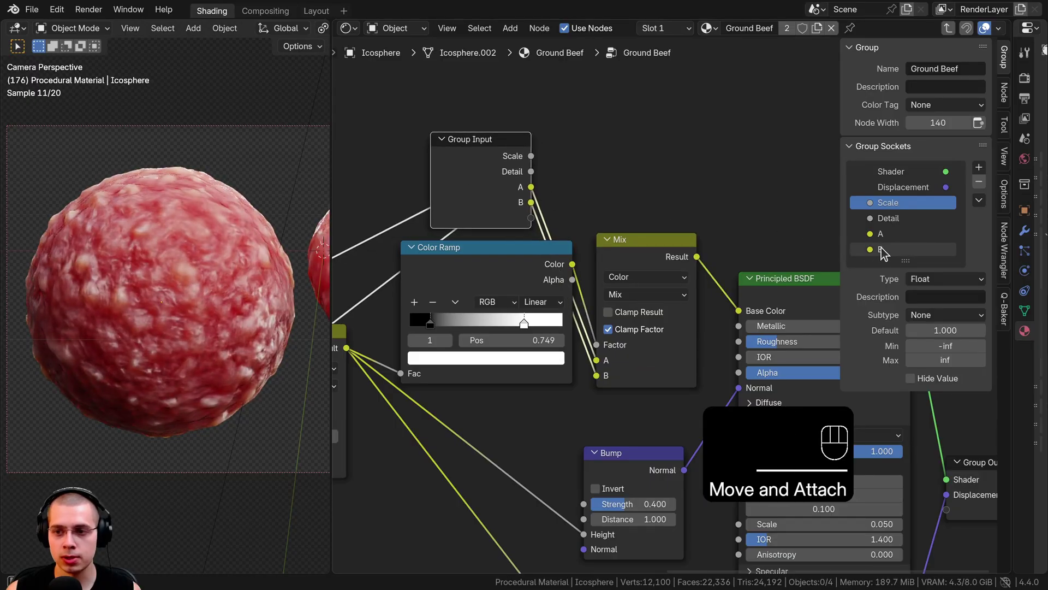
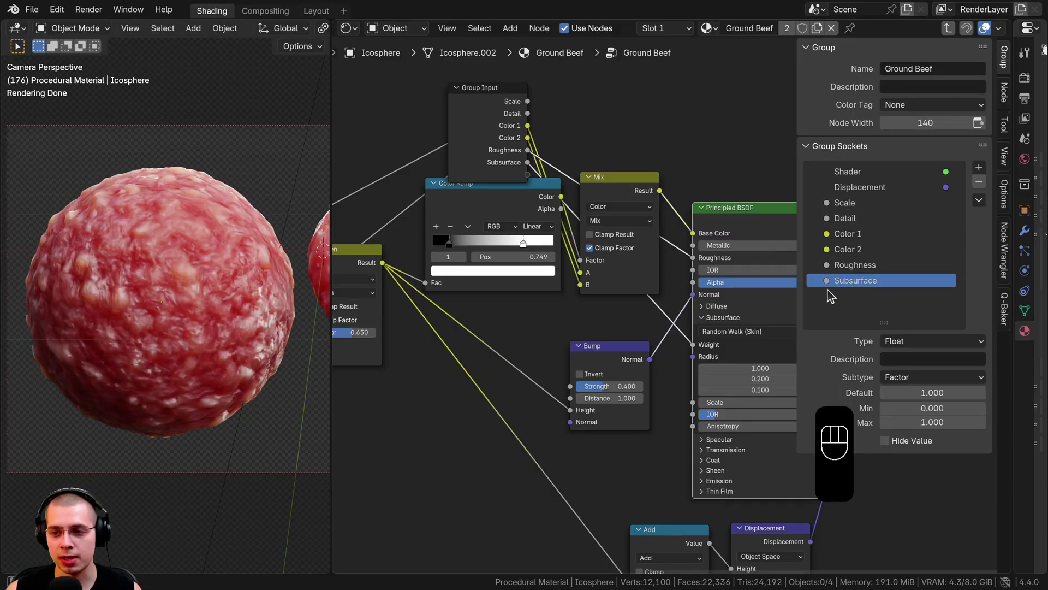
# Back at material level, test the Ground Beef inputs and retune a meat colour swatch in HSV
pyautogui.press('Tab')
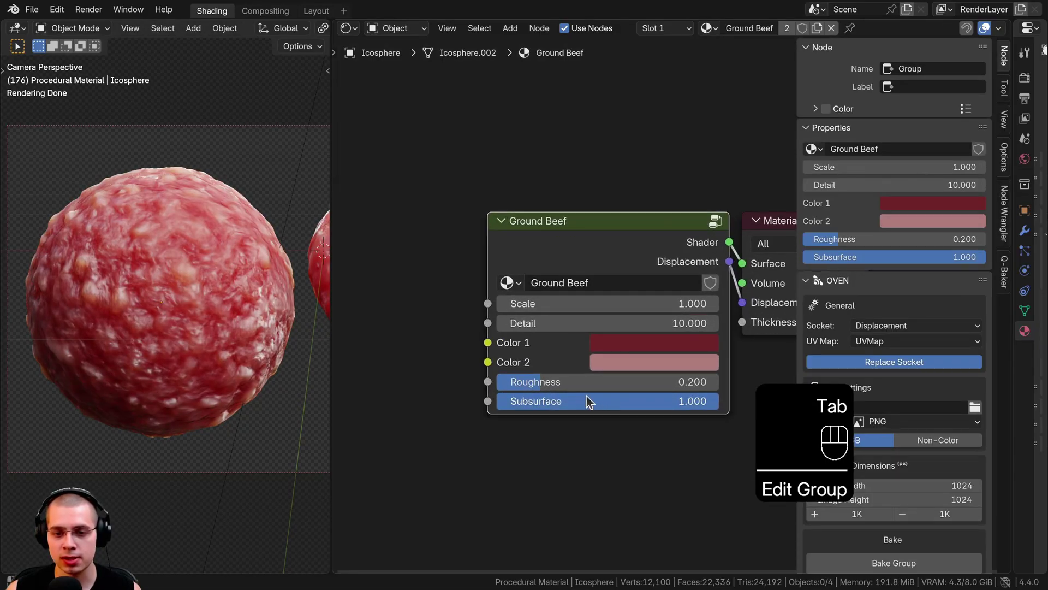
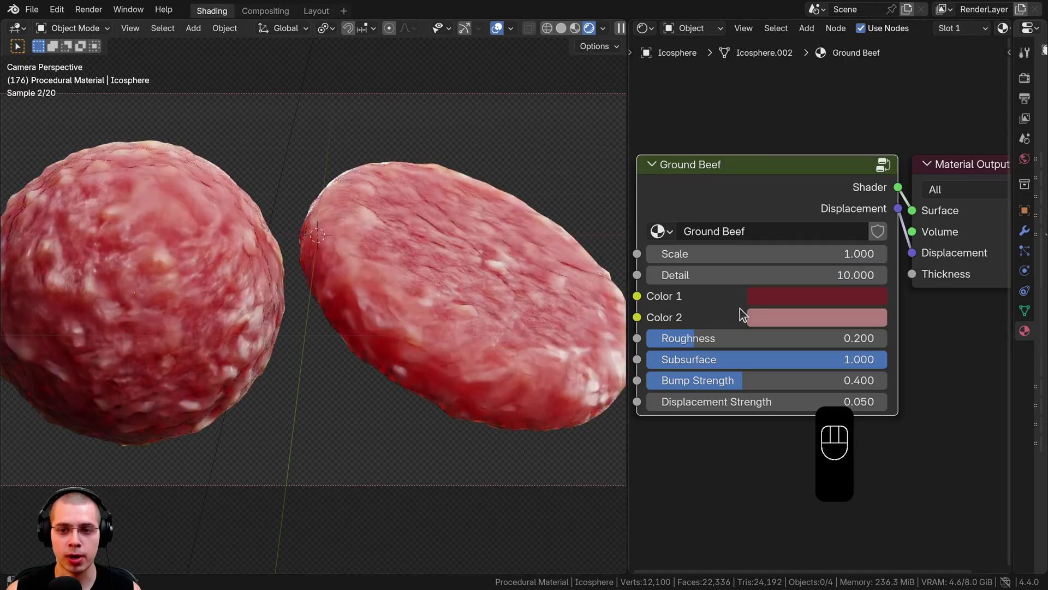
pyautogui.click(780, 318)
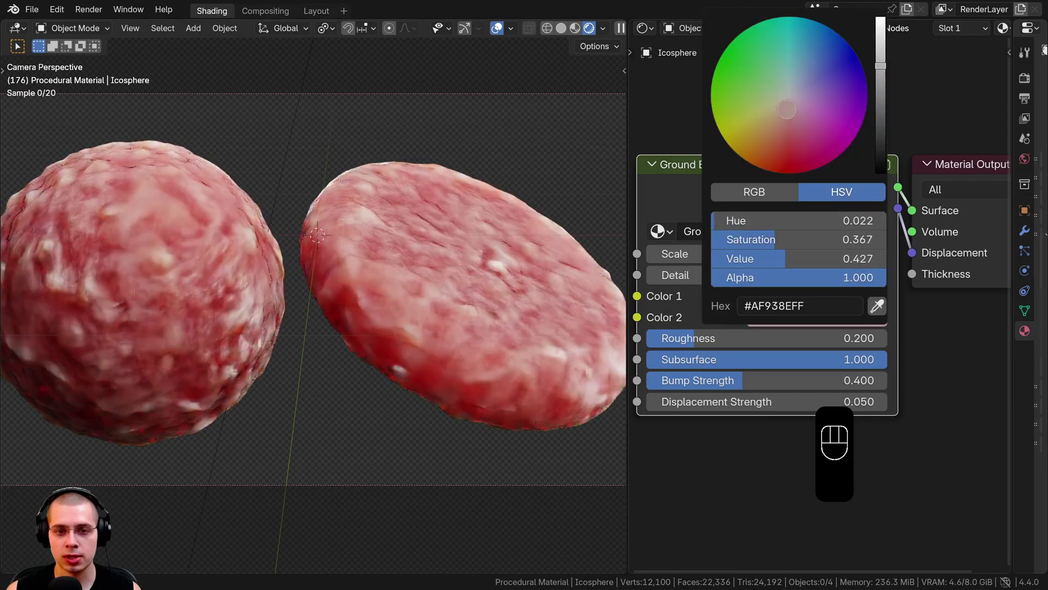